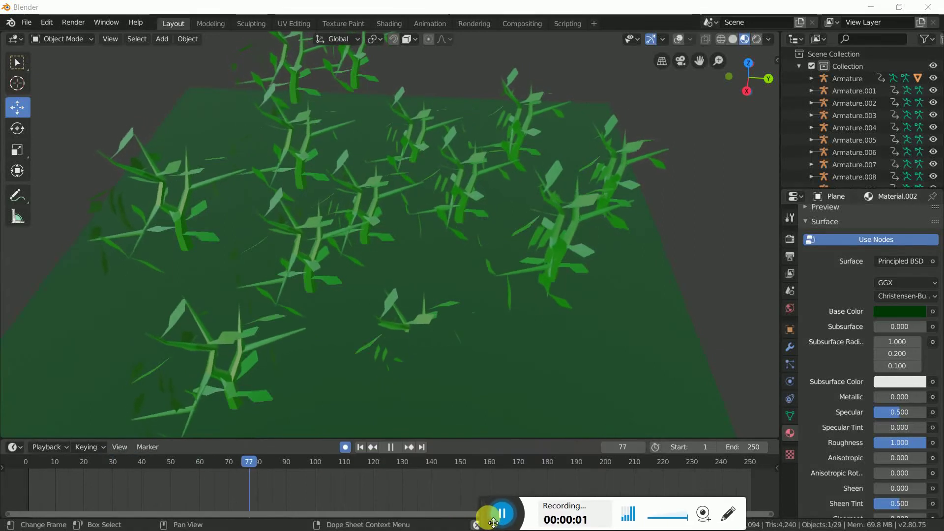
# Preview the animated forest, then start a new General scene and remove the default cube
pyautogui.middleClick(463, 372)
pyautogui.scroll(-3)
pyautogui.scroll(-3)
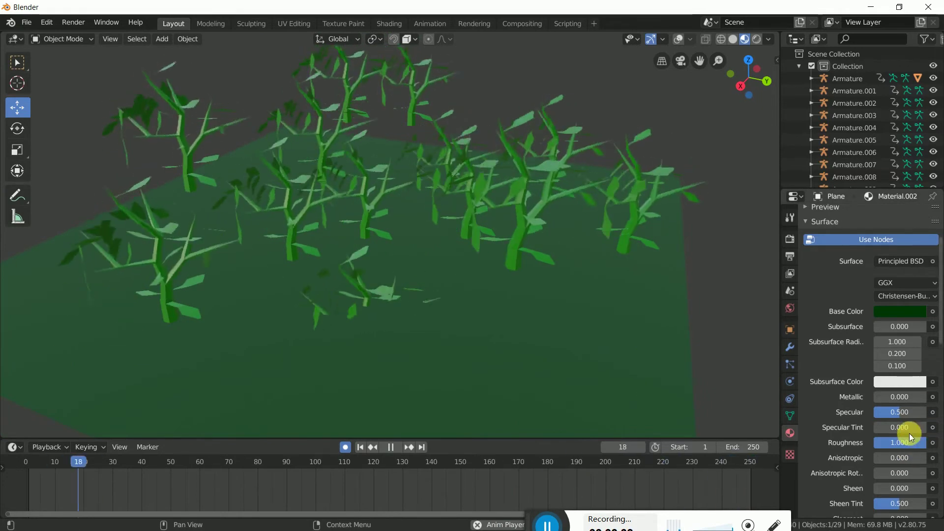
pyautogui.click(929, 446)
pyautogui.middleClick(262, 299)
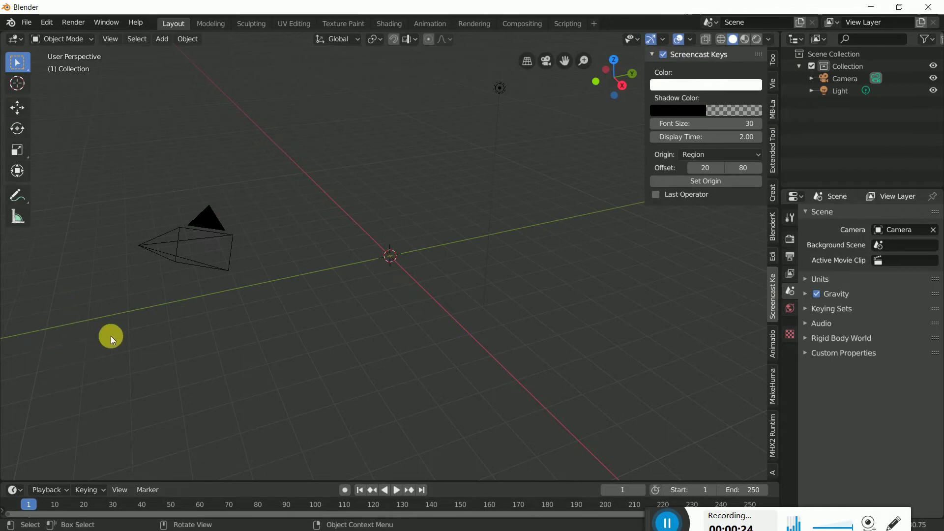
# Hide the sidebar and add a six-sided low-poly cylinder at the scene origin
pyautogui.press('n')
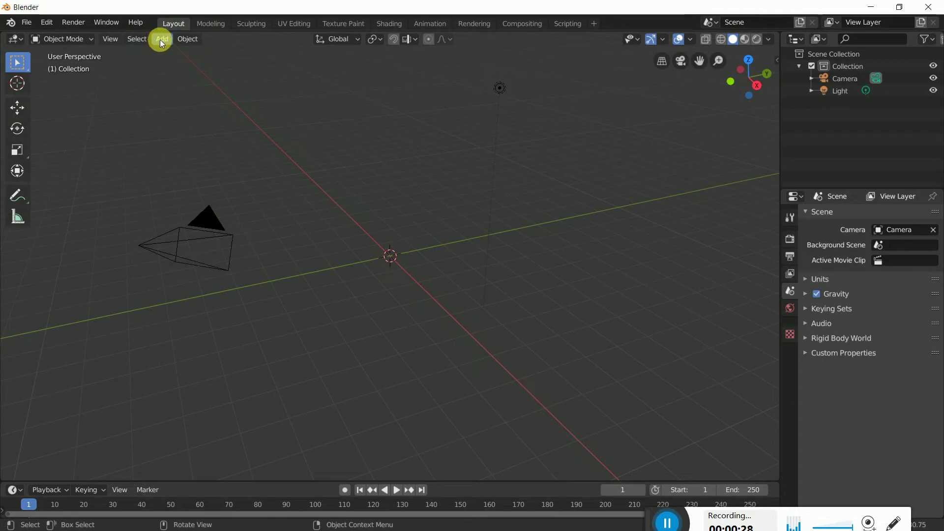
pyautogui.click(166, 44)
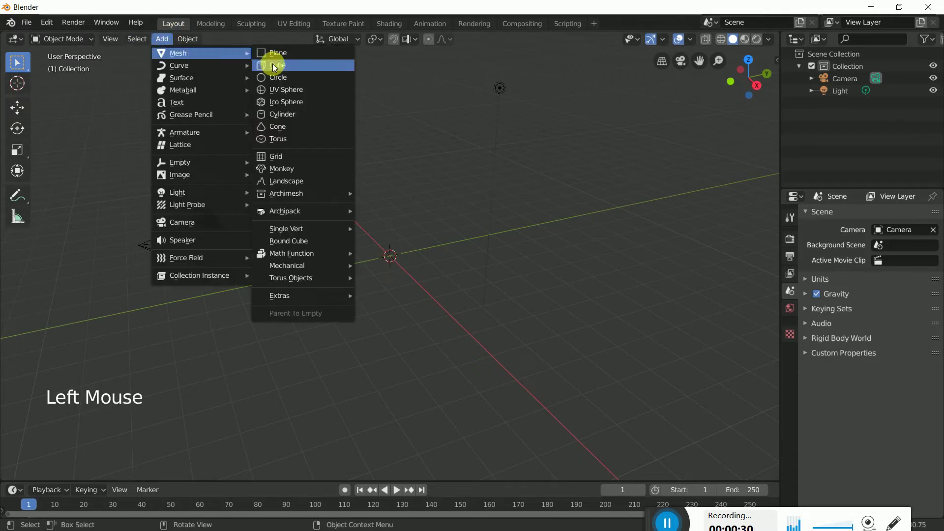
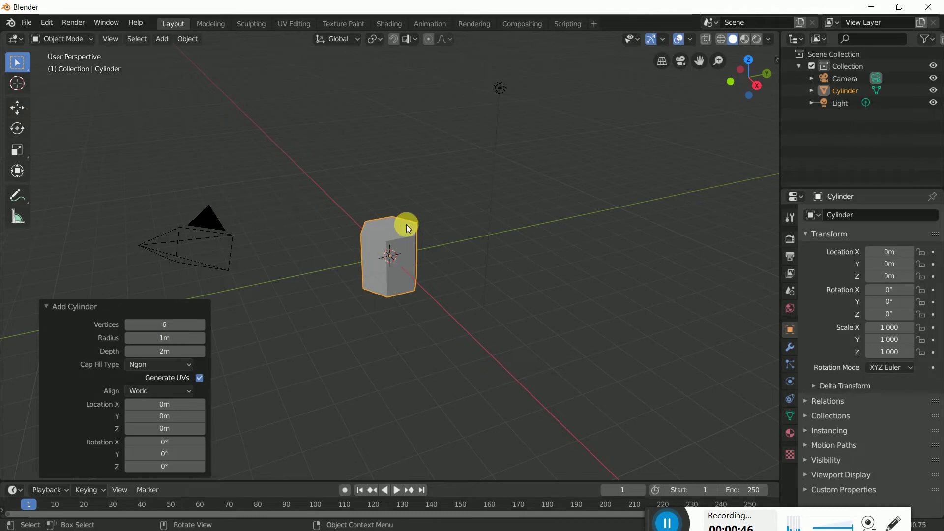
pyautogui.scroll(-3)
# Enter Edit Mode on the cylinder and frame it in the viewport
pyautogui.click(404, 205)
pyautogui.scroll(-3)
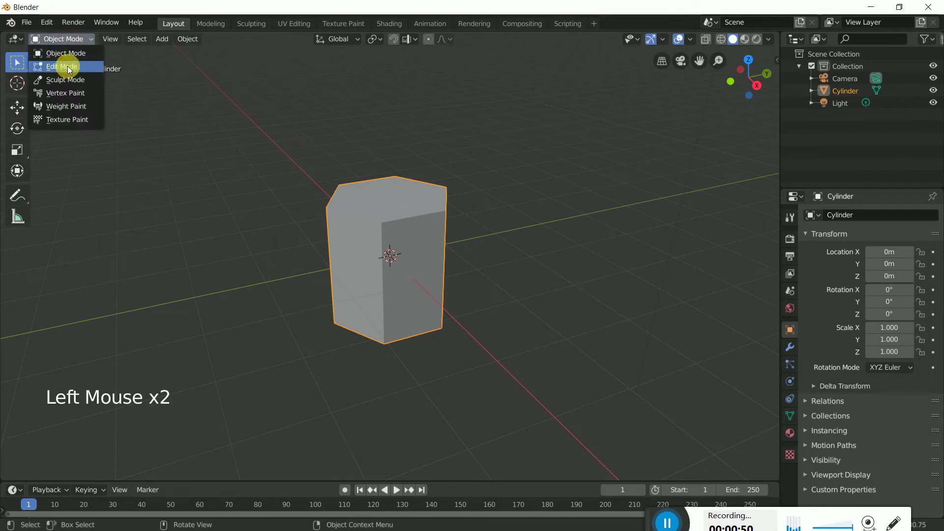
pyautogui.scroll(3)
pyautogui.click(397, 242)
pyautogui.scroll(3)
pyautogui.middleClick(401, 292)
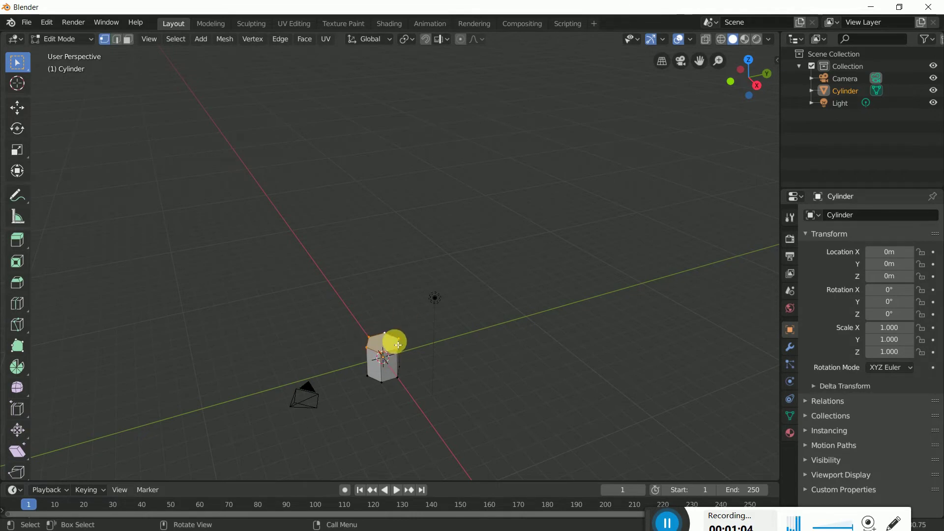
# Extrude the top face upward into a tall column and scale its tip to a point
pyautogui.click(24, 113)
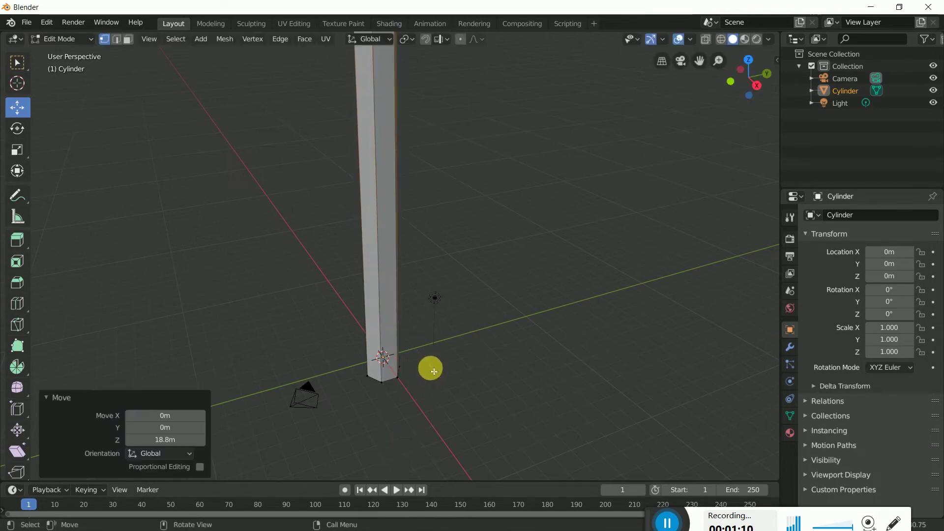
pyautogui.scroll(3)
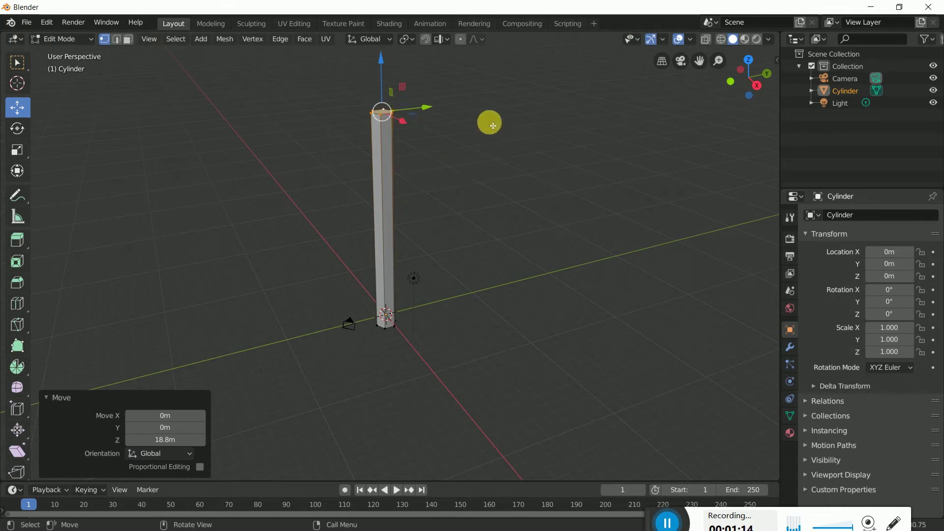
pyautogui.press('s')
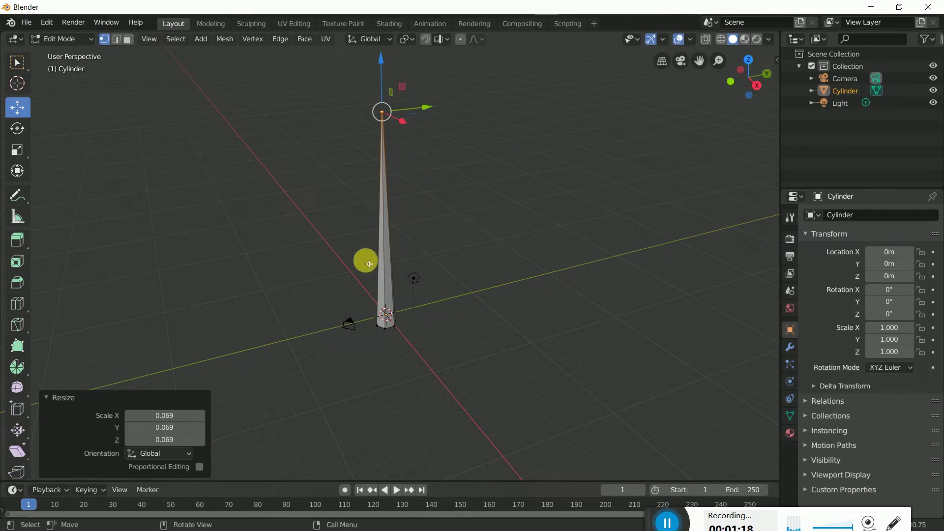
pyautogui.middleClick(428, 262)
# Add several loop cuts along the spike with Ctrl+R to split it into segments
pyautogui.press('ctrl+r')
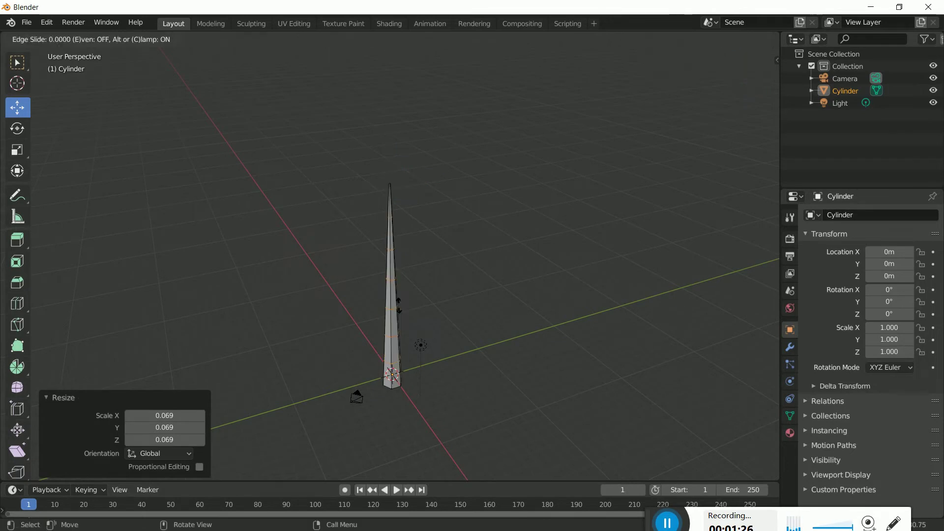
pyautogui.scroll(-3)
pyautogui.scroll(-3)
pyautogui.scroll(3)
pyautogui.click(497, 331)
pyautogui.scroll(-3)
pyautogui.scroll(3)
pyautogui.scroll(-3)
# Shift individual edge rings sideways to bend the column into a zigzag trunk
pyautogui.middleClick(486, 322)
pyautogui.click(416, 335)
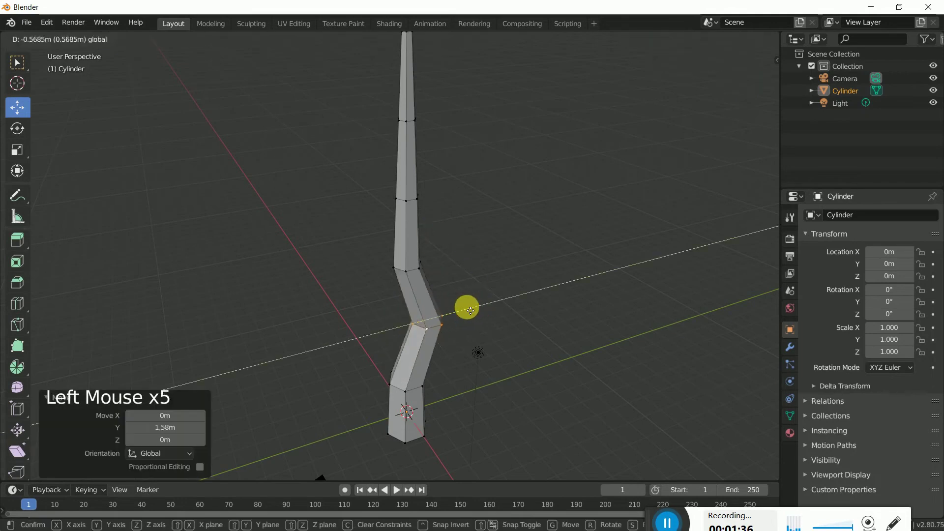
pyautogui.click(440, 283)
pyautogui.middleClick(440, 283)
pyautogui.click(501, 217)
pyautogui.middleClick(552, 265)
pyautogui.middleClick(472, 248)
pyautogui.scroll(-3)
pyautogui.doubleClick(435, 277)
pyautogui.scroll(-3)
pyautogui.scroll(3)
pyautogui.scroll(3)
pyautogui.middleClick(485, 298)
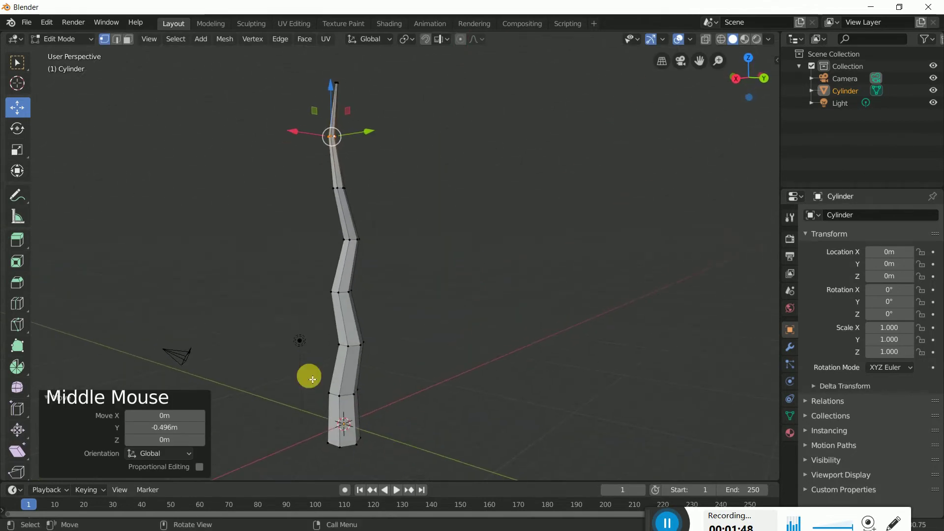
# Extrude two branches from trunk joint faces and taper each tip to a point
pyautogui.click(360, 347)
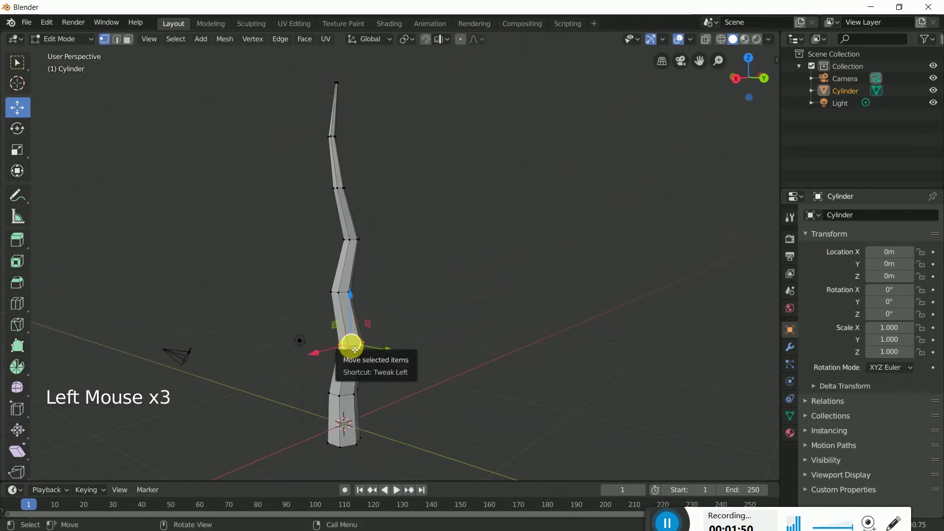
pyautogui.press('e')
pyautogui.click(355, 349)
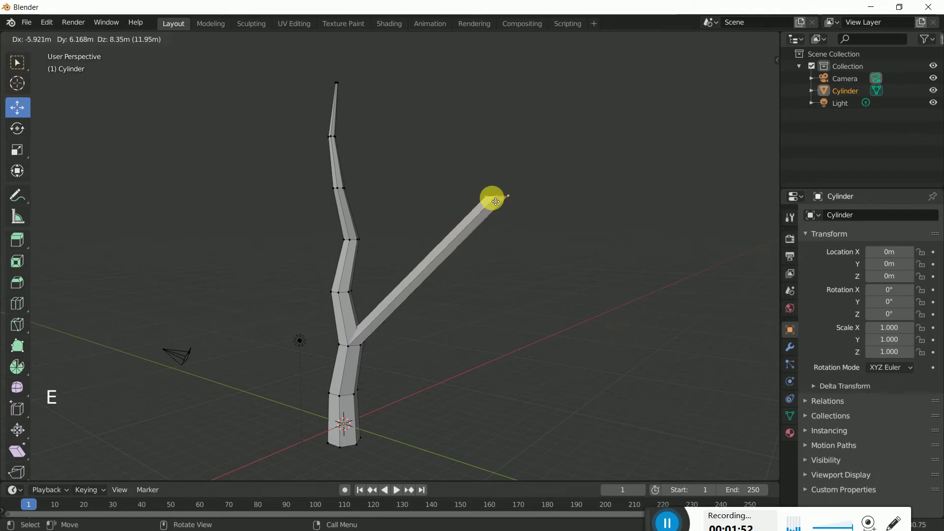
pyautogui.press('s')
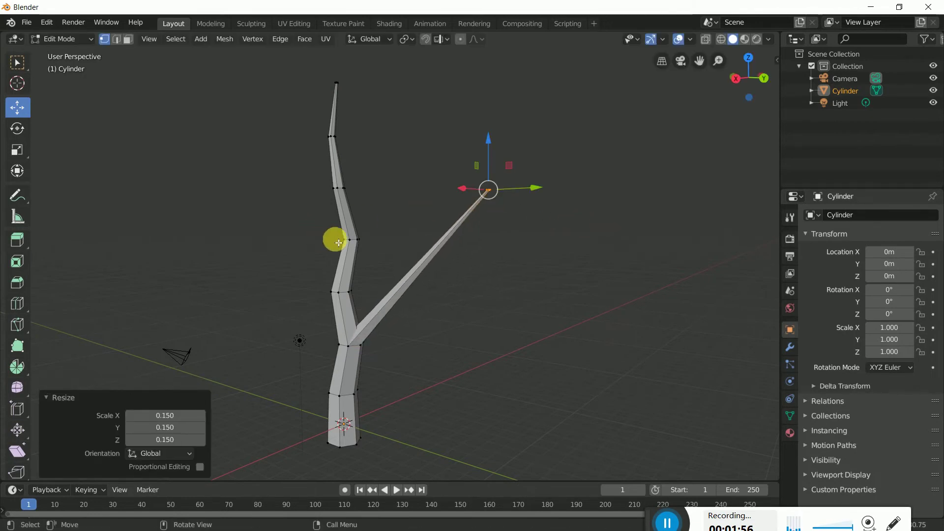
pyautogui.click(355, 242)
pyautogui.click(419, 313)
pyautogui.middleClick(419, 313)
pyautogui.scroll(-3)
pyautogui.press('e')
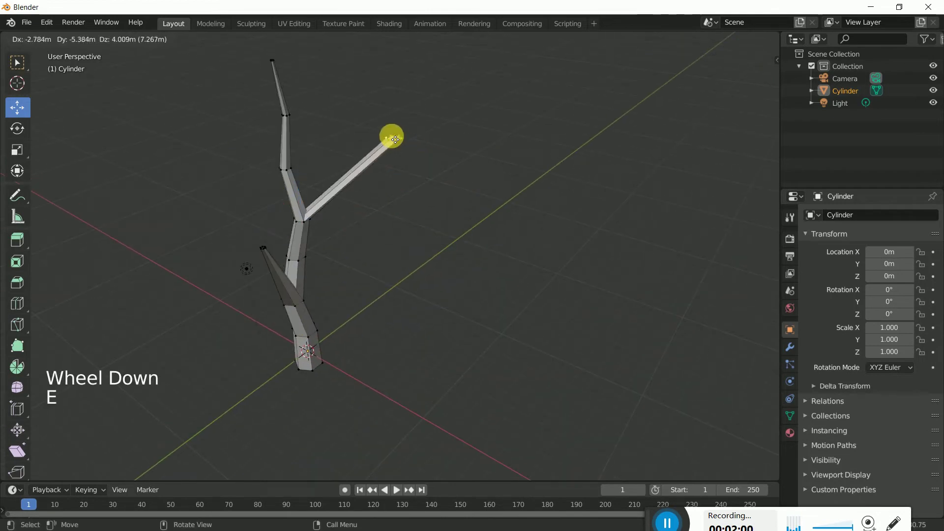
pyautogui.press('s')
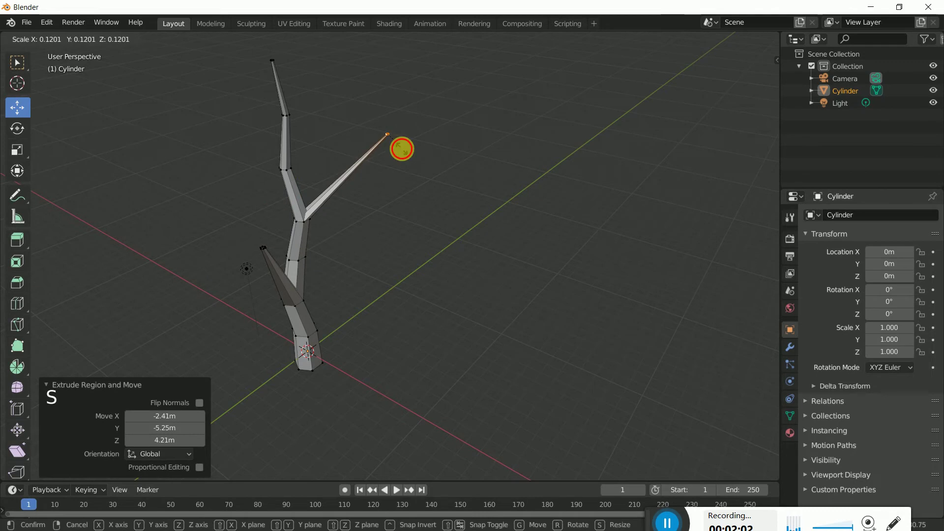
# Extrude a third pointed branch from another trunk face
pyautogui.middleClick(446, 251)
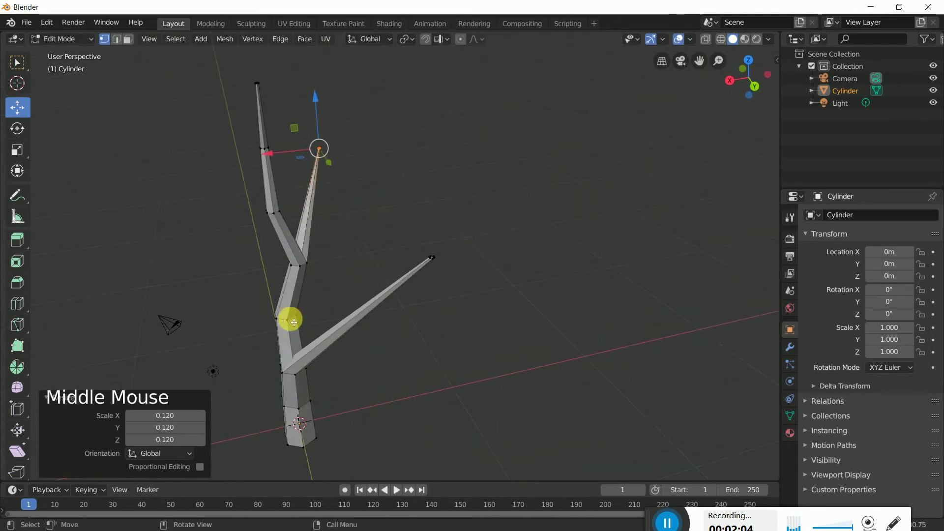
pyautogui.click(287, 320)
pyautogui.click(283, 326)
pyautogui.press('e')
pyautogui.press('s')
pyautogui.middleClick(311, 297)
pyautogui.scroll(3)
pyautogui.middleClick(481, 331)
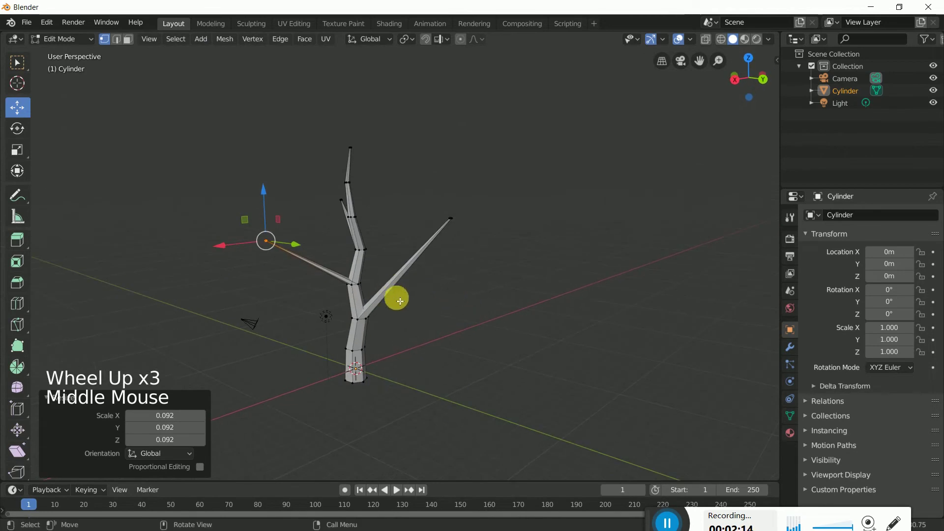
# Loop-cut the long branch and extrude a tapered twig from it
pyautogui.press('ctrl+r')
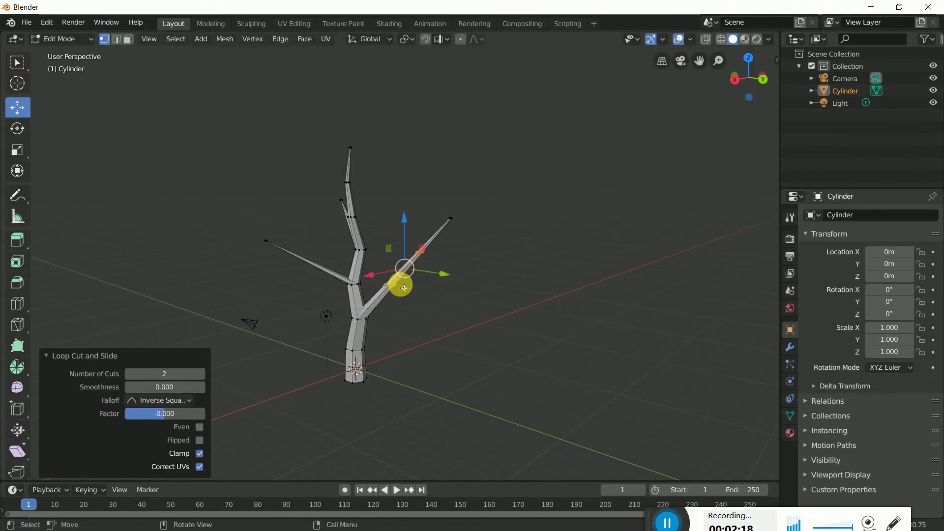
pyautogui.click(444, 304)
pyautogui.scroll(-3)
pyautogui.doubleClick(397, 330)
pyautogui.press('e')
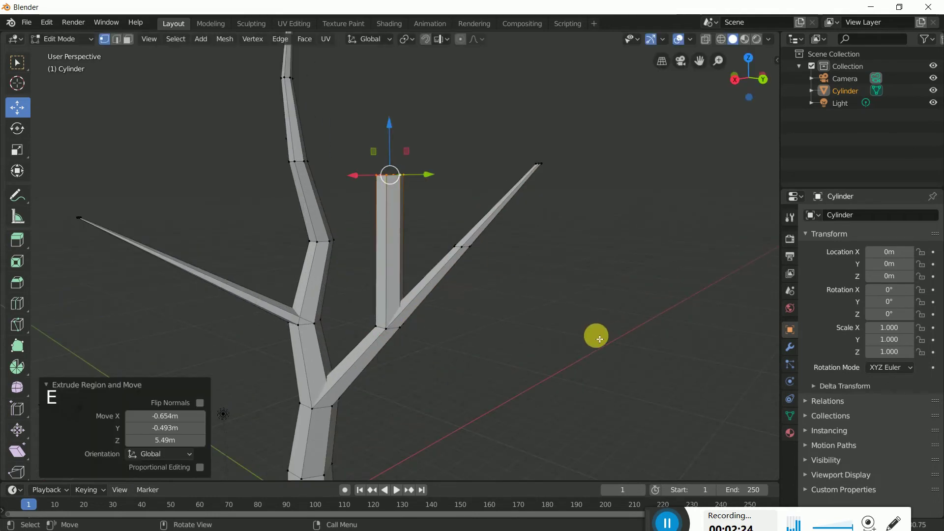
pyautogui.press('s')
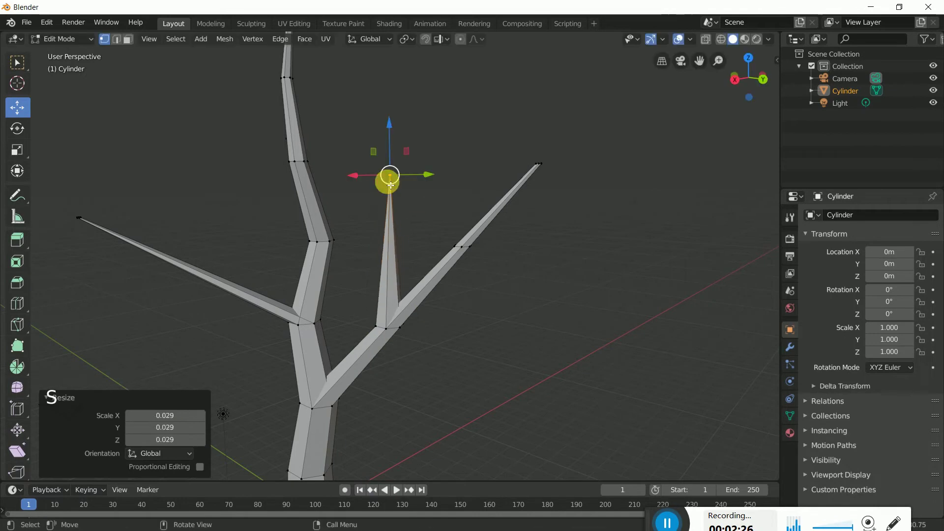
pyautogui.scroll(-3)
pyautogui.scroll(3)
pyautogui.middleClick(511, 340)
pyautogui.click(234, 209)
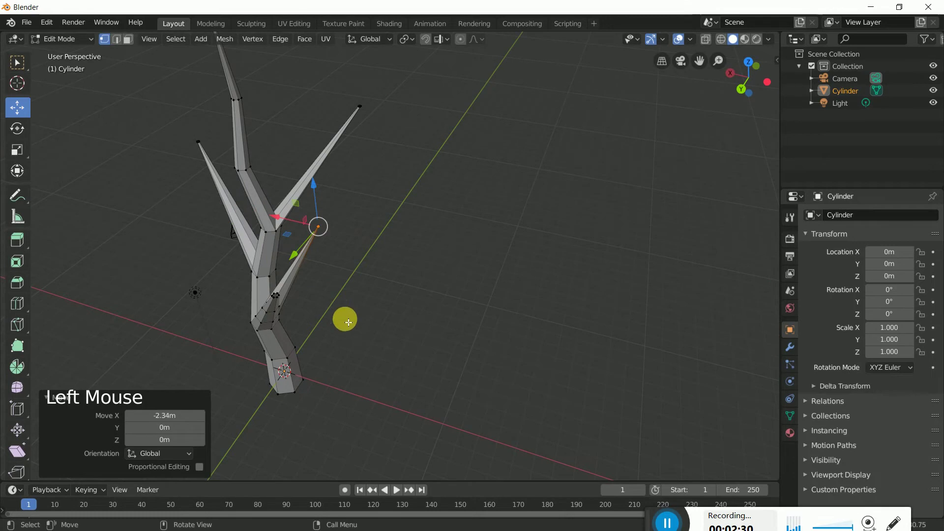
# Loop-cut another branch and pull out a second pointed twig
pyautogui.middleClick(391, 314)
pyautogui.scroll(3)
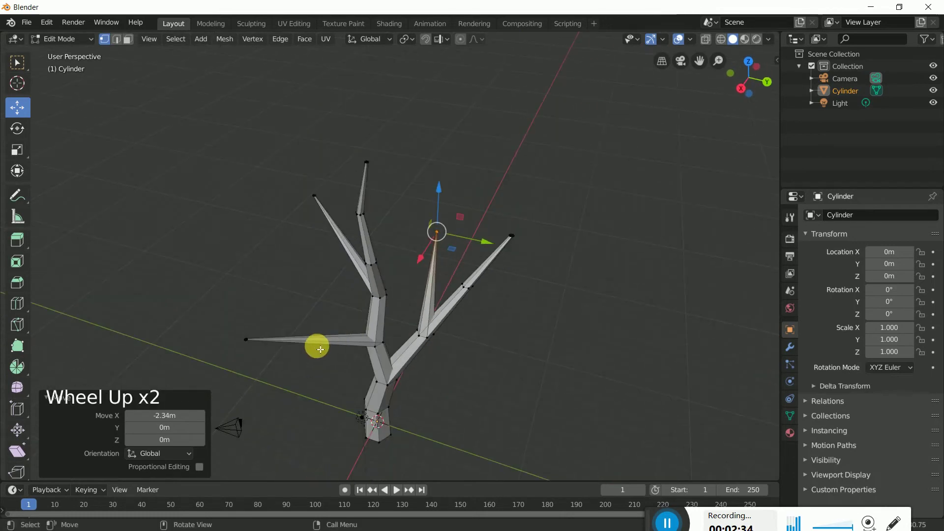
pyautogui.press('ctrl+r')
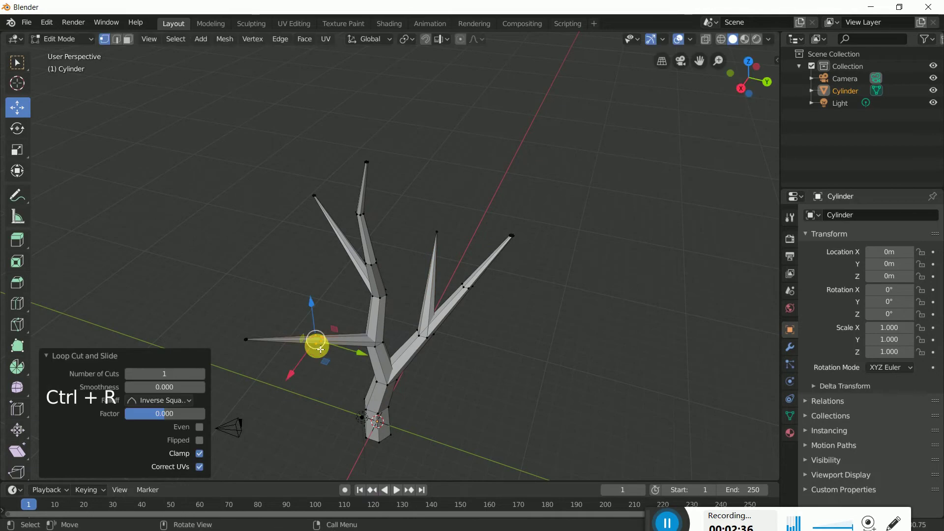
pyautogui.press('e')
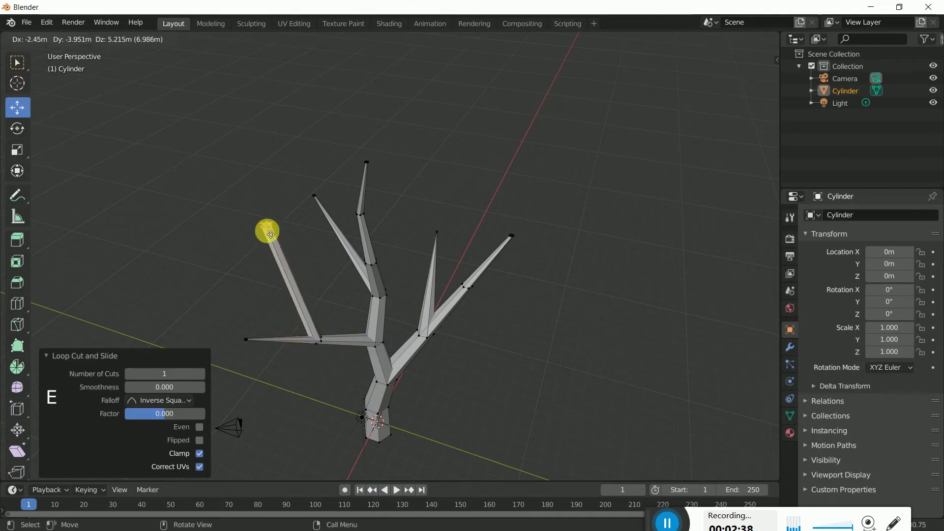
pyautogui.press('s')
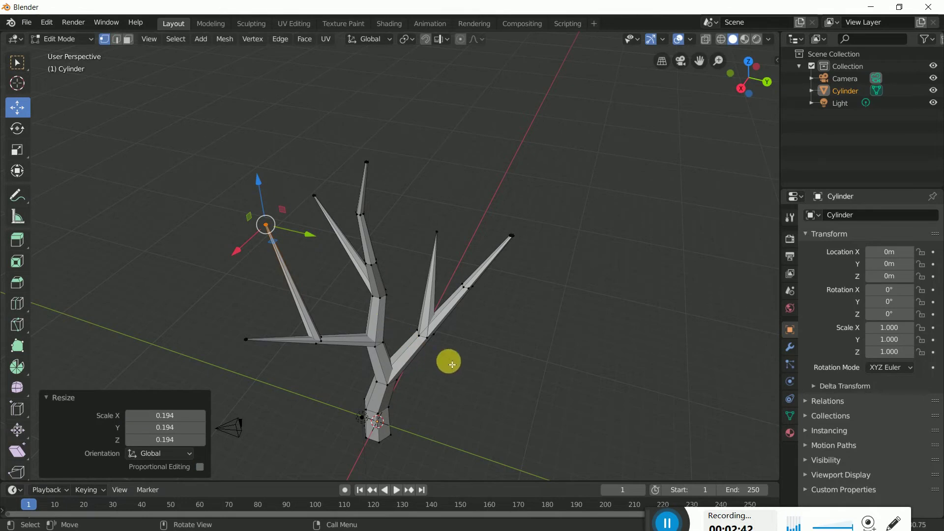
pyautogui.middleClick(452, 381)
pyautogui.scroll(-3)
pyautogui.click(482, 346)
pyautogui.scroll(-3)
pyautogui.scroll(-3)
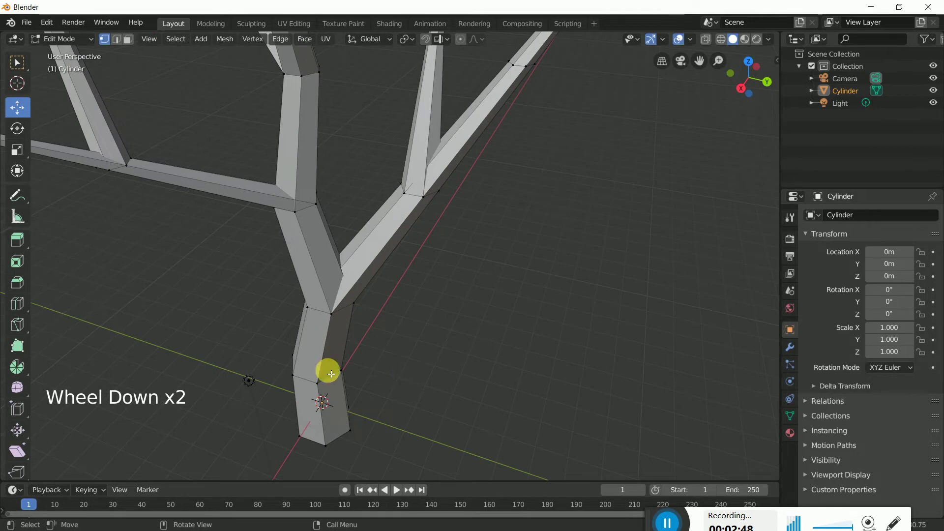
# Extrude and scale a low branch stub into a flat leaf tapering to a point
pyautogui.click(119, 42)
pyautogui.scroll(3)
pyautogui.scroll(3)
pyautogui.press('e')
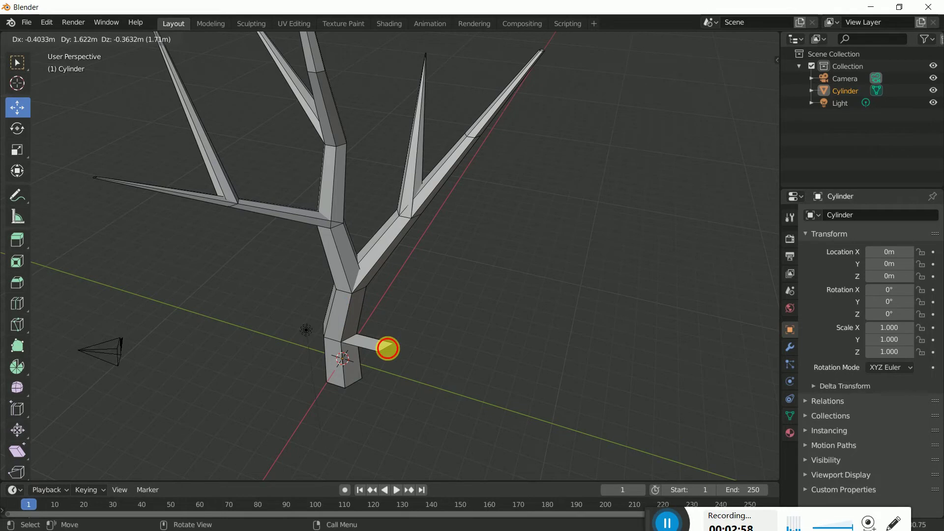
pyautogui.press('e')
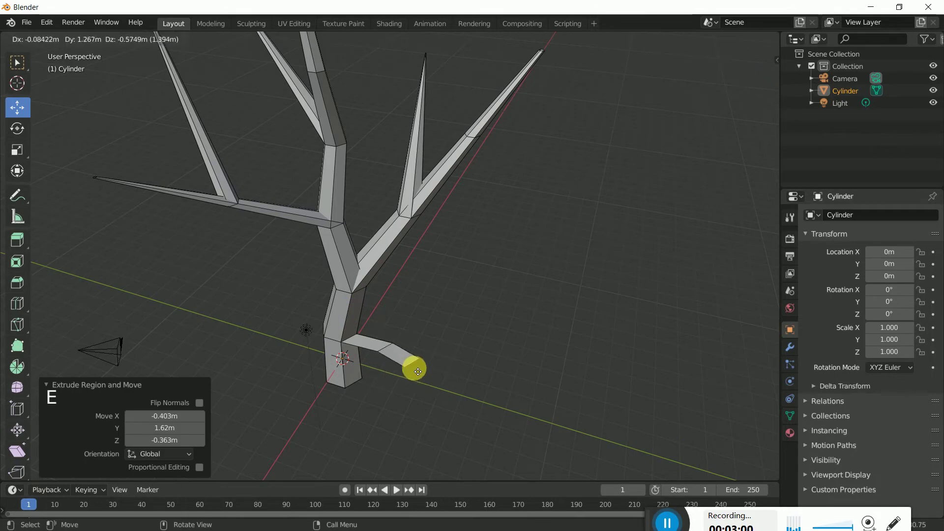
pyautogui.press('s')
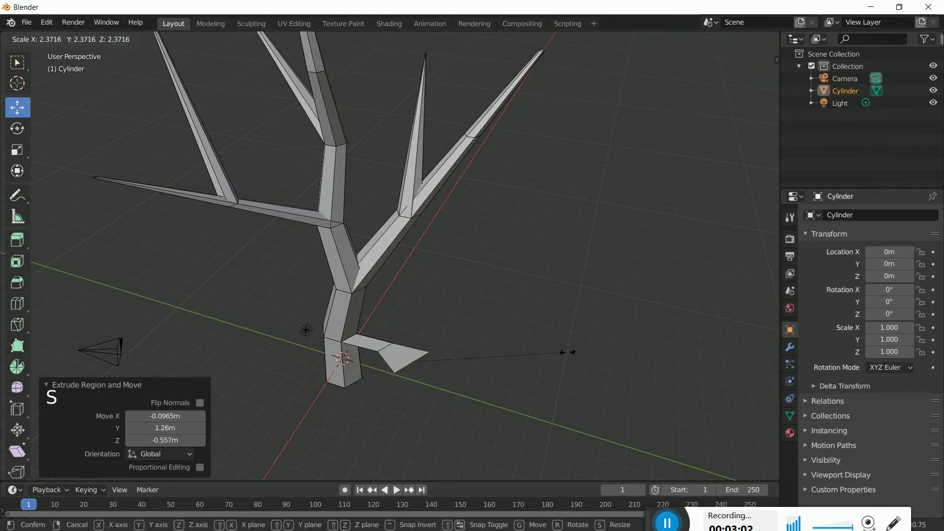
pyautogui.press('s')
pyautogui.press('e')
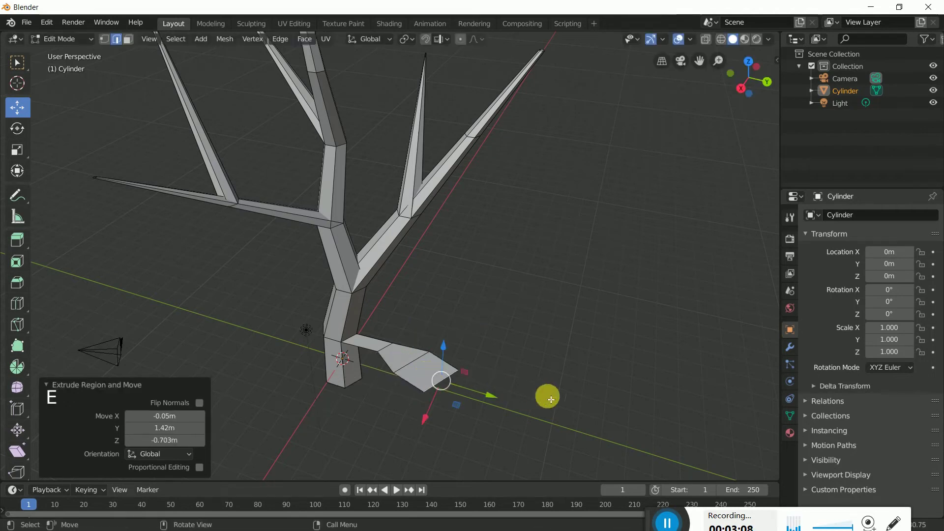
pyautogui.press('s')
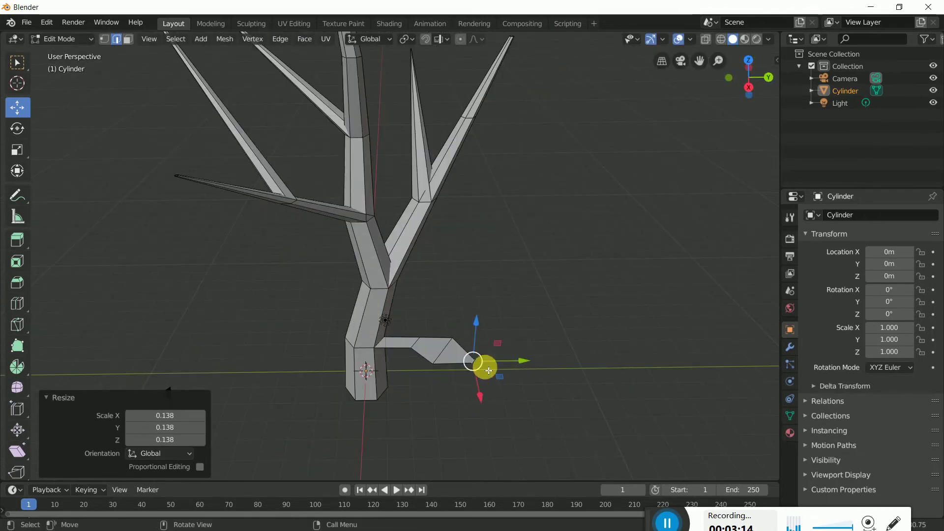
# Select the whole leaf, duplicate it with Shift+D and drop a tapered copy beside the tree
pyautogui.middleClick(510, 387)
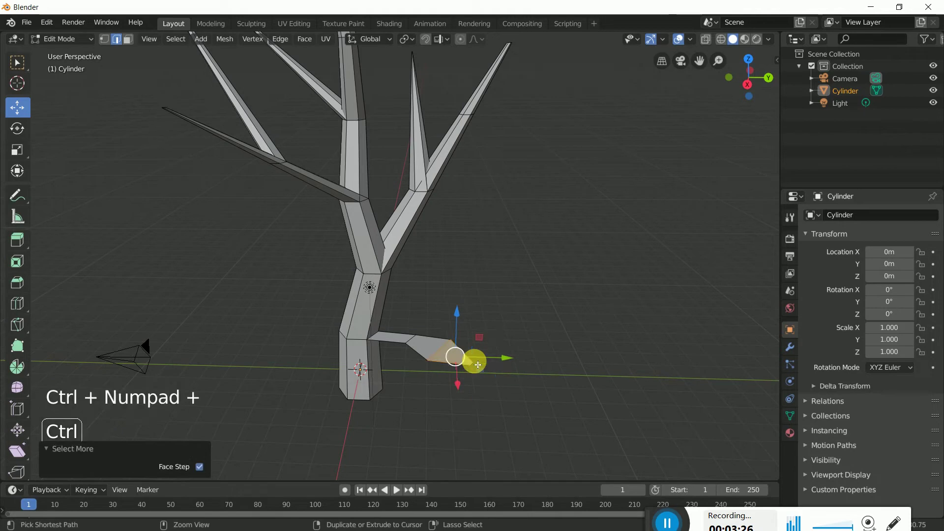
pyautogui.press('ctrl+KP_Add')
pyautogui.press('ctrl+KP_Add')
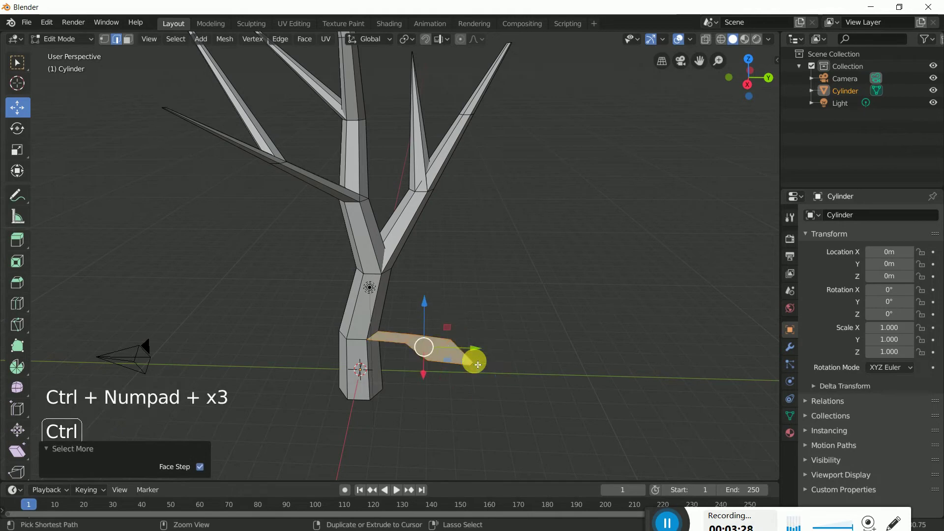
pyautogui.press('shift+d')
pyautogui.middleClick(477, 295)
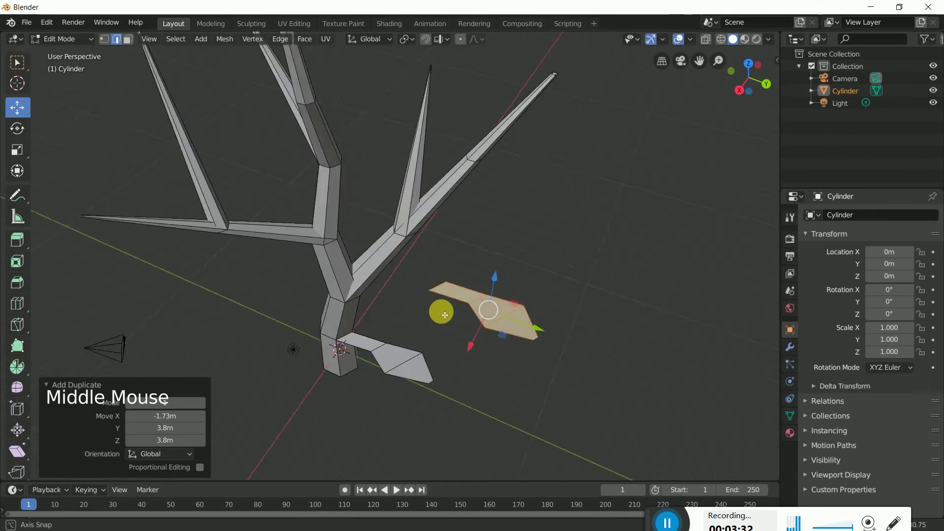
pyautogui.click(549, 369)
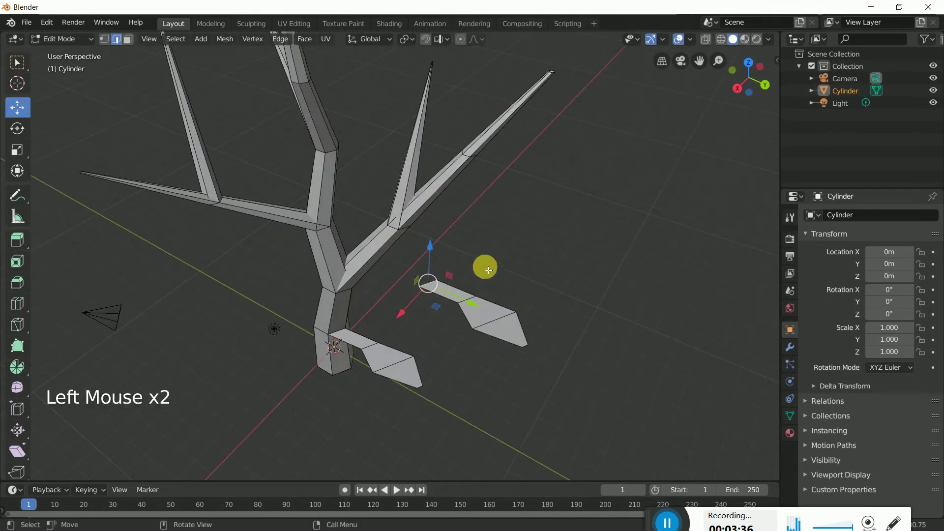
pyautogui.press('s')
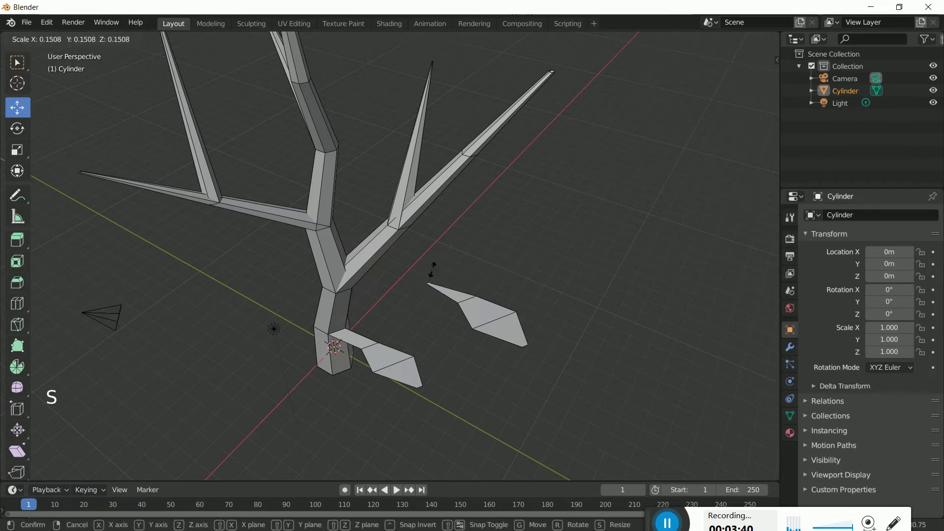
pyautogui.middleClick(515, 340)
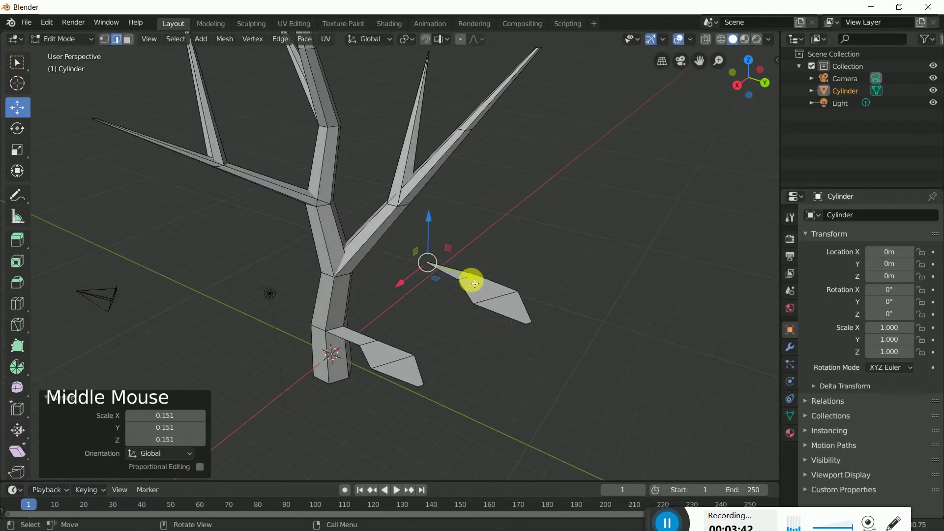
pyautogui.click(489, 256)
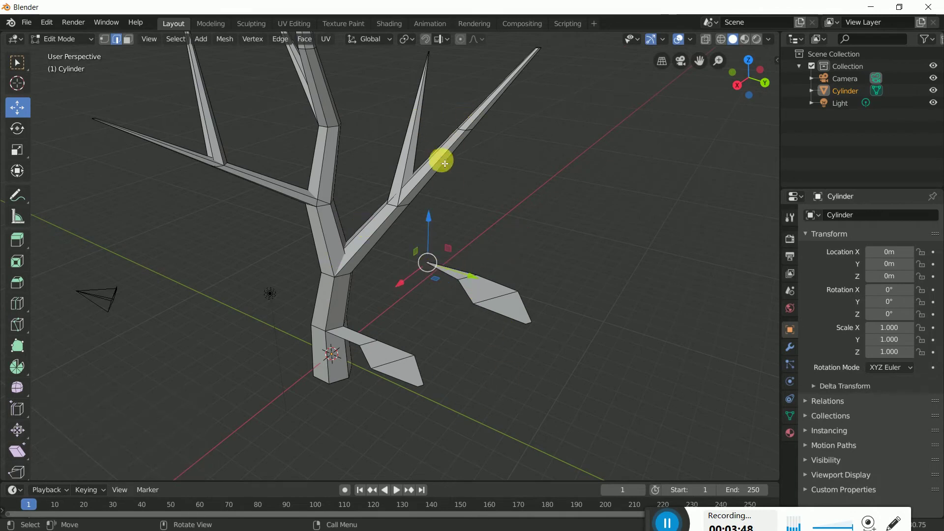
# Turn on snapping in the header for placing moved pieces
pyautogui.middleClick(454, 203)
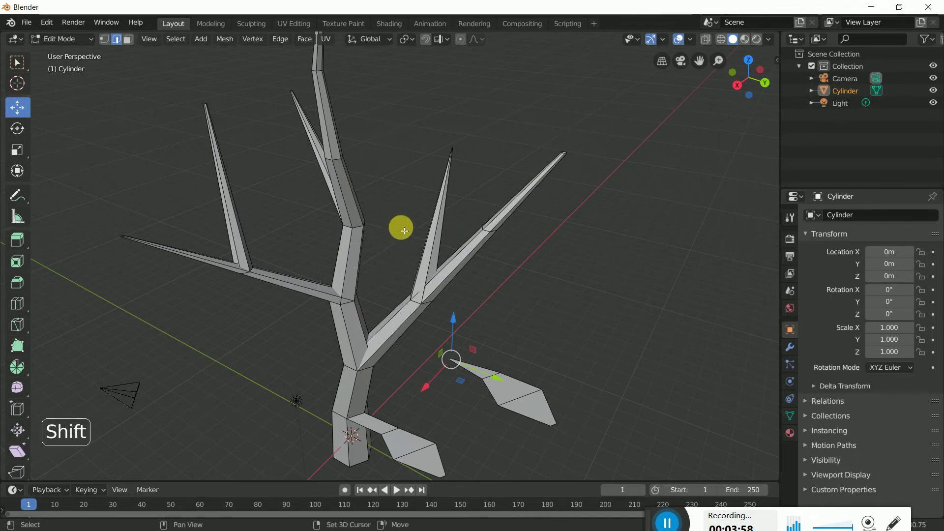
pyautogui.middleClick(418, 240)
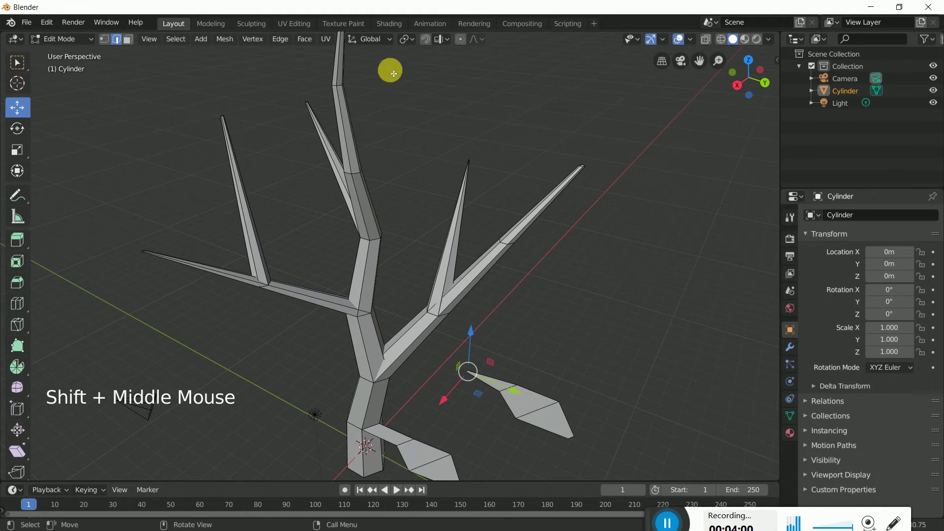
pyautogui.click(431, 43)
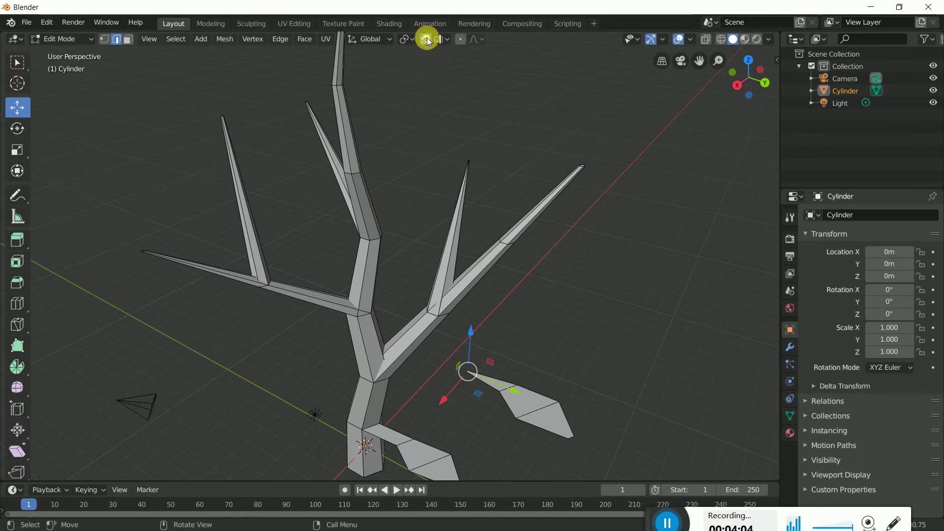
pyautogui.click(449, 43)
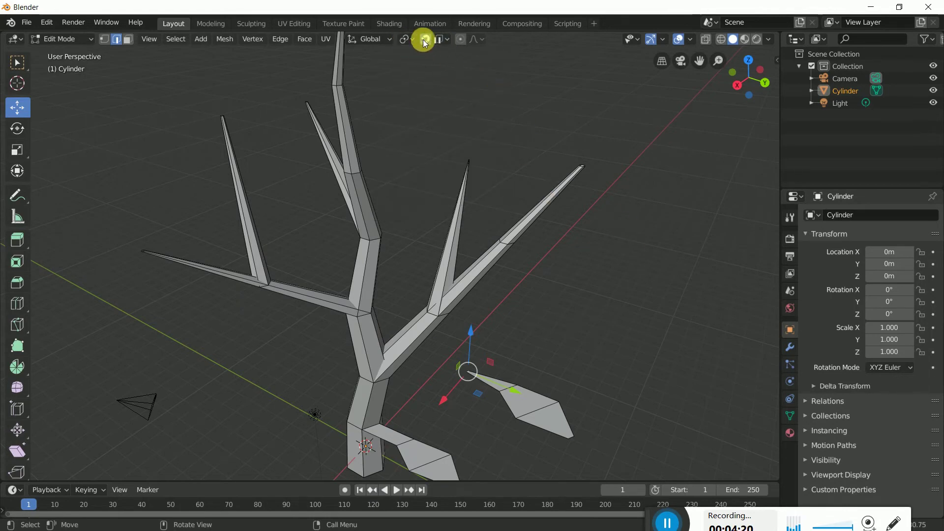
# Set Snap To Edge with Active target and Align Rotation to Target, pivot at median point
pyautogui.click(414, 45)
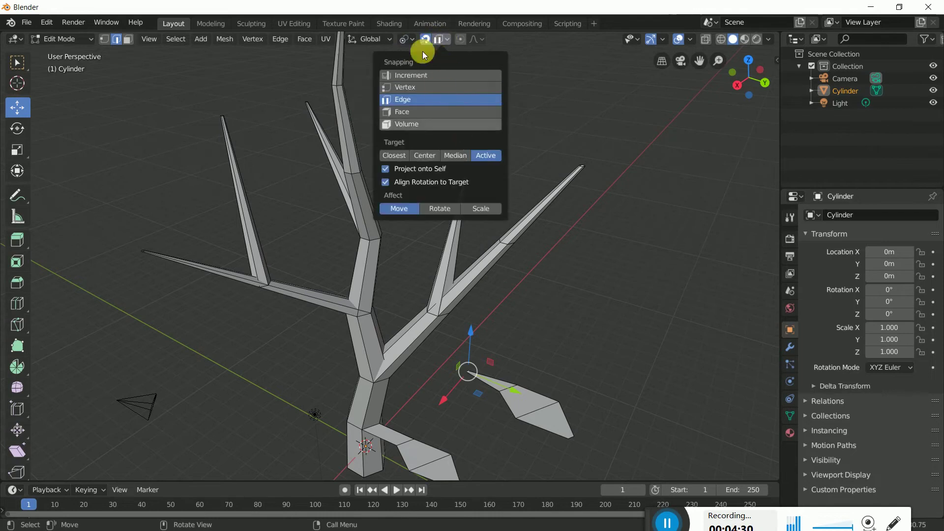
pyautogui.click(412, 41)
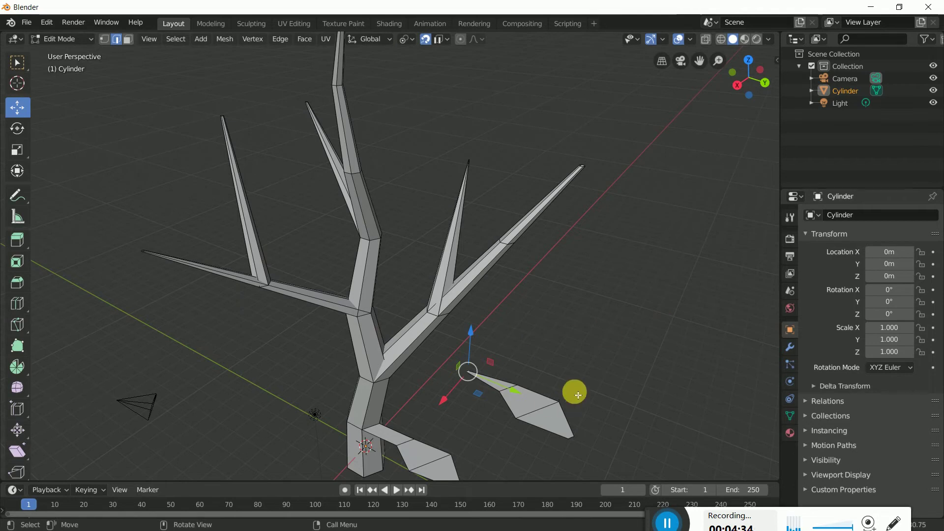
pyautogui.middleClick(572, 376)
pyautogui.scroll(-3)
# Select the entire leaf copy with Select More and duplicate it toward the branches
pyautogui.click(591, 200)
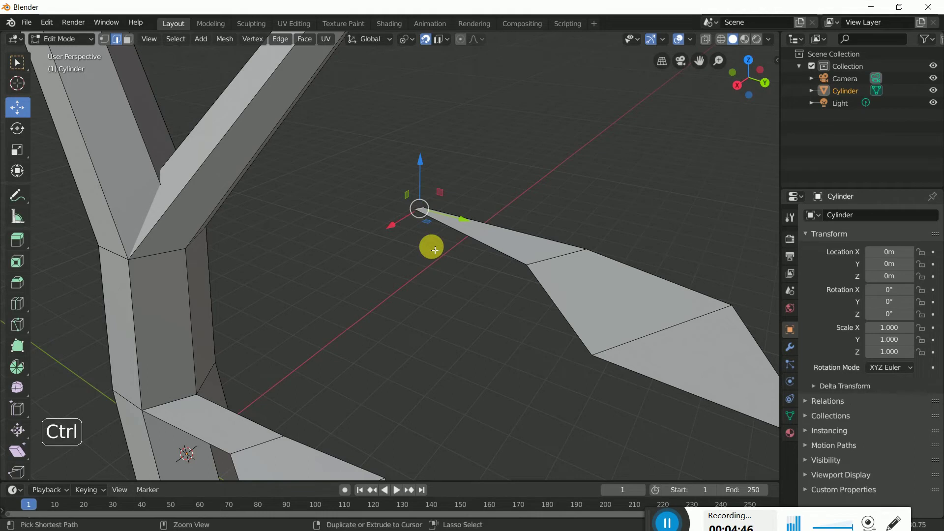
pyautogui.press('ctrl+KP_Add')
pyautogui.press('ctrl+KP_Add')
pyautogui.press('ctrl+KP_Add')
pyautogui.scroll(3)
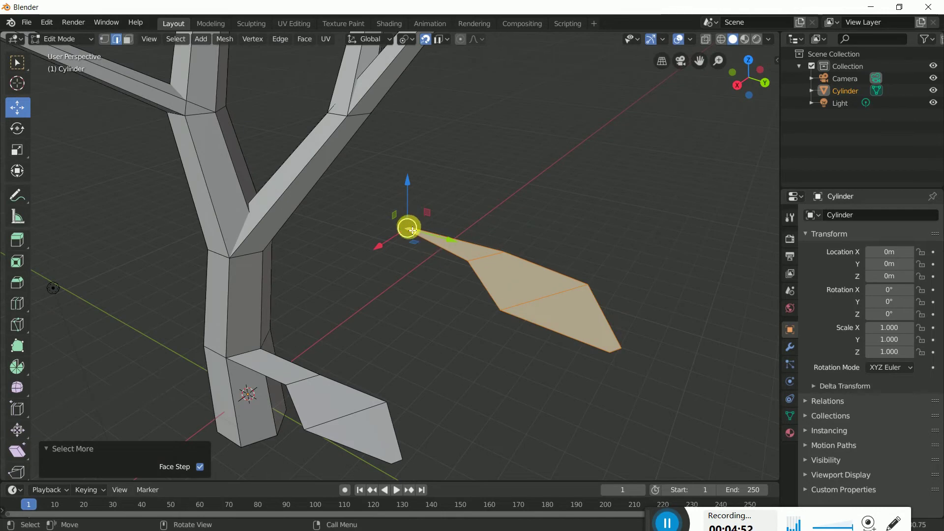
pyautogui.press('shift+d')
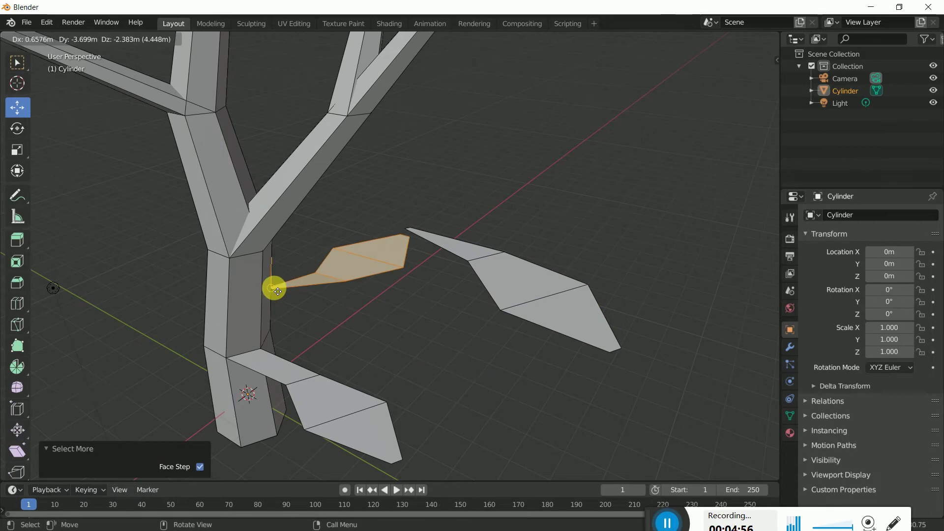
pyautogui.scroll(3)
pyautogui.scroll(3)
# Duplicate and snap several leaf copies along the upper-left branches
pyautogui.press('shift+d')
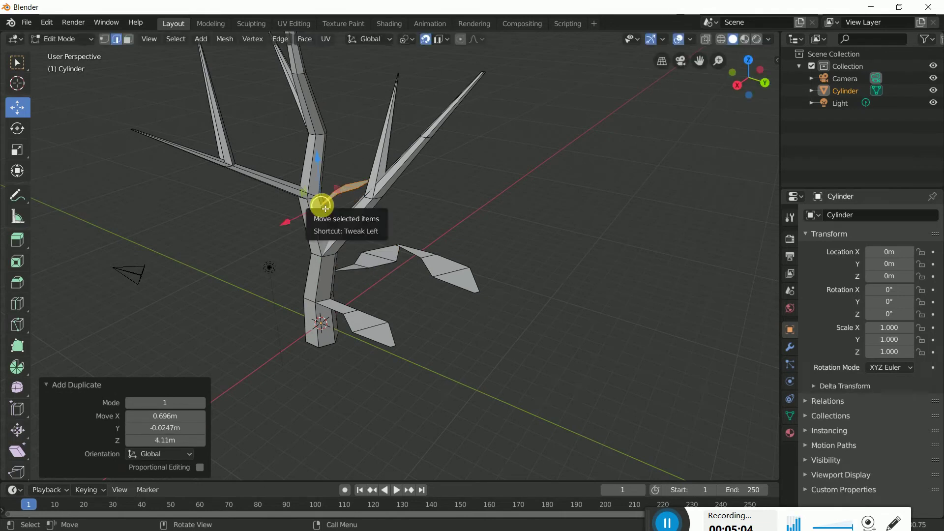
pyautogui.press('shift+d')
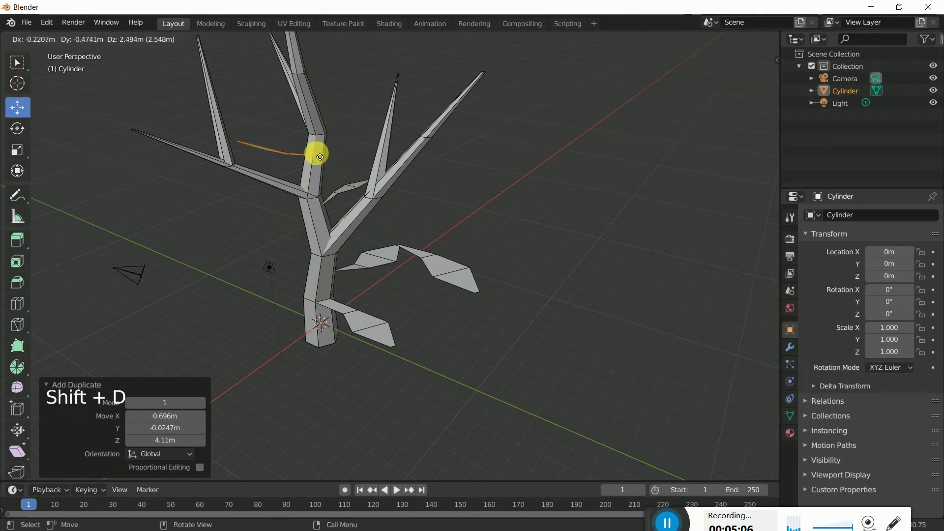
pyautogui.press('shift+d')
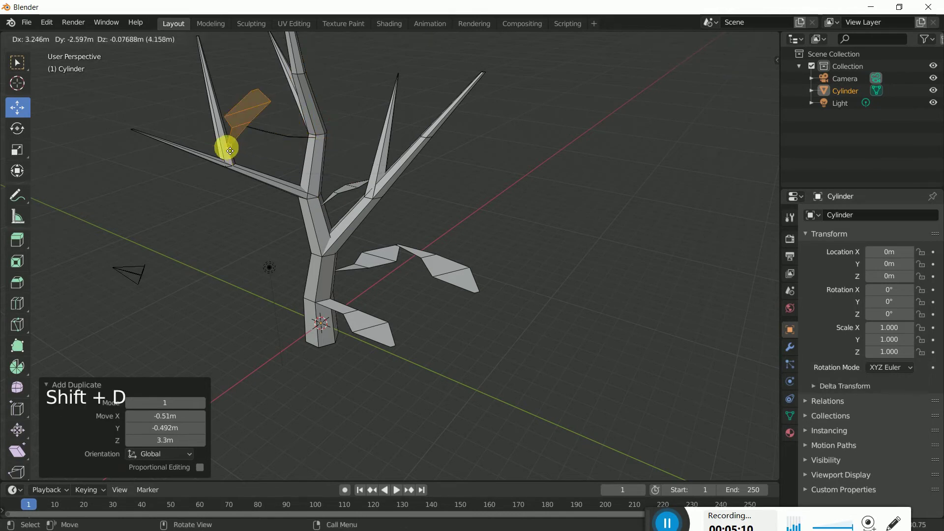
pyautogui.press('shift+d')
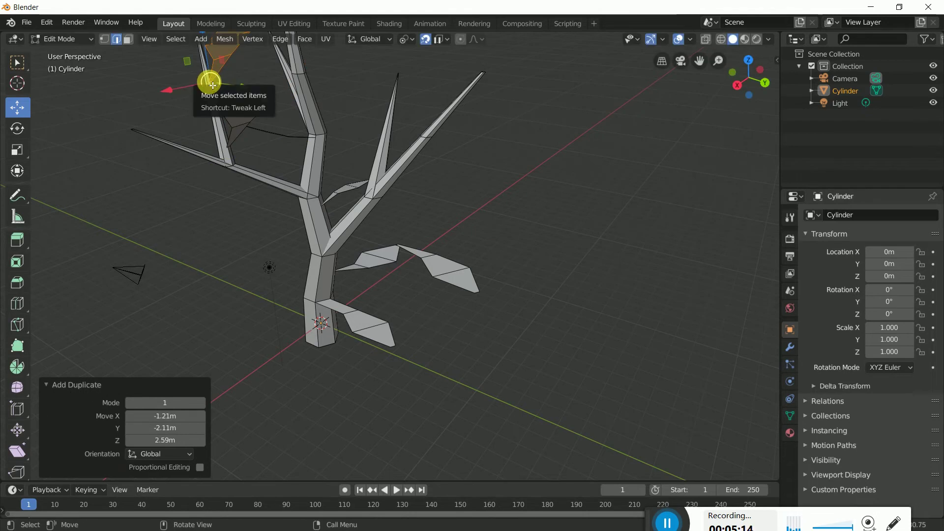
pyautogui.press('shift+d')
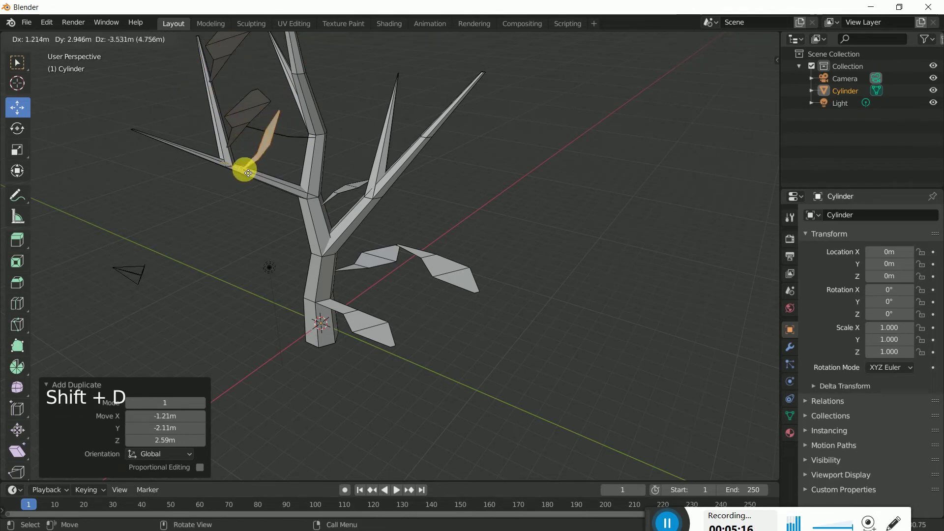
# Duplicate four more leaves and snap them onto remaining branches around the tree
pyautogui.middleClick(301, 220)
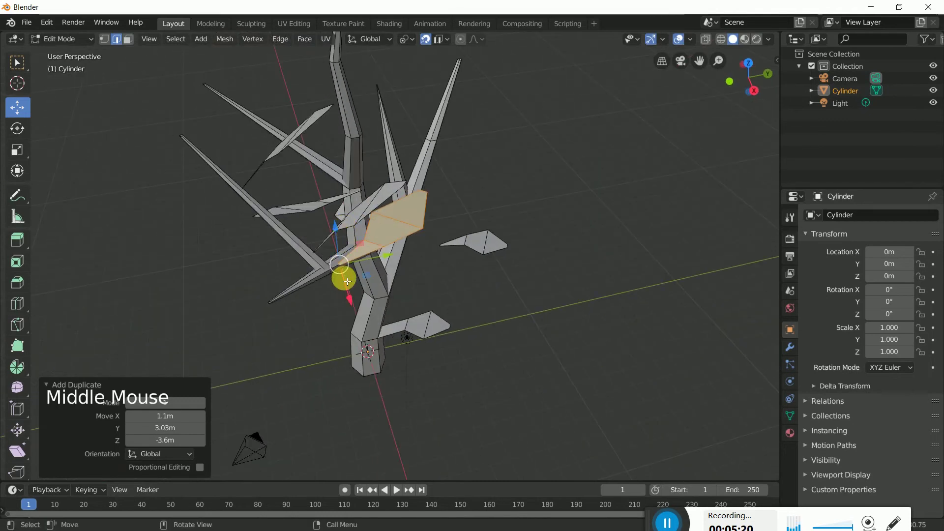
pyautogui.press('shift+d')
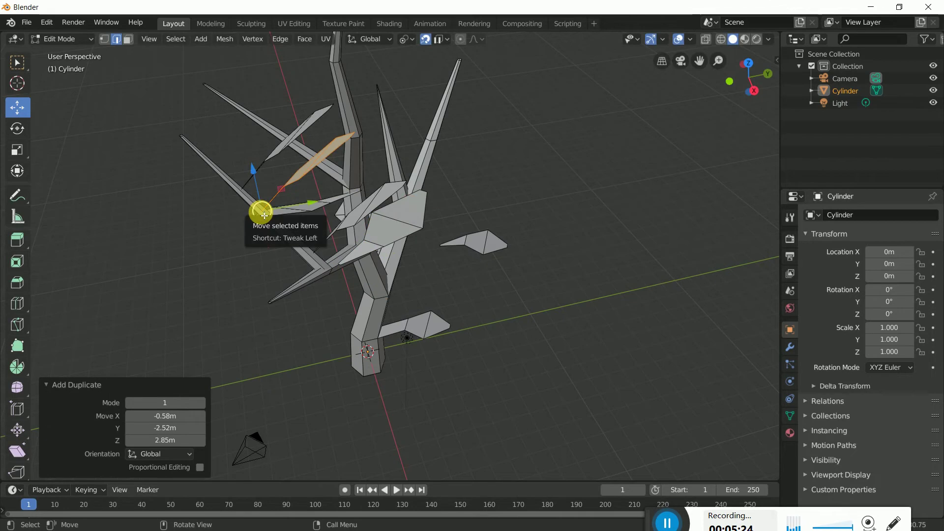
pyautogui.press('shift+d')
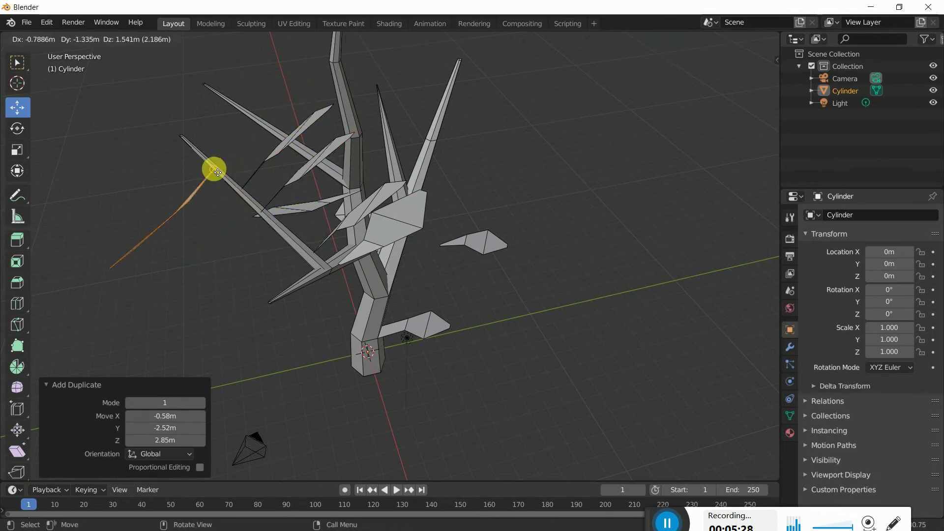
pyautogui.scroll(3)
pyautogui.middleClick(364, 278)
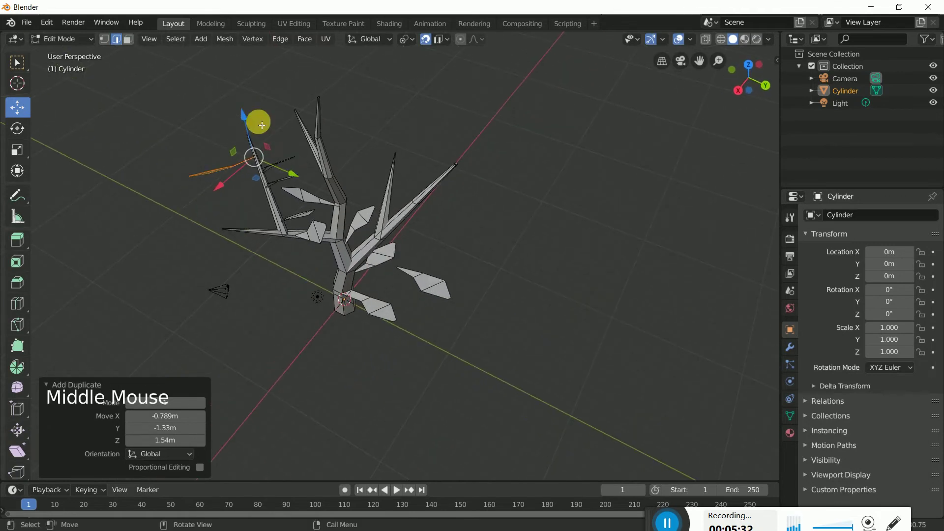
pyautogui.press('shift+d')
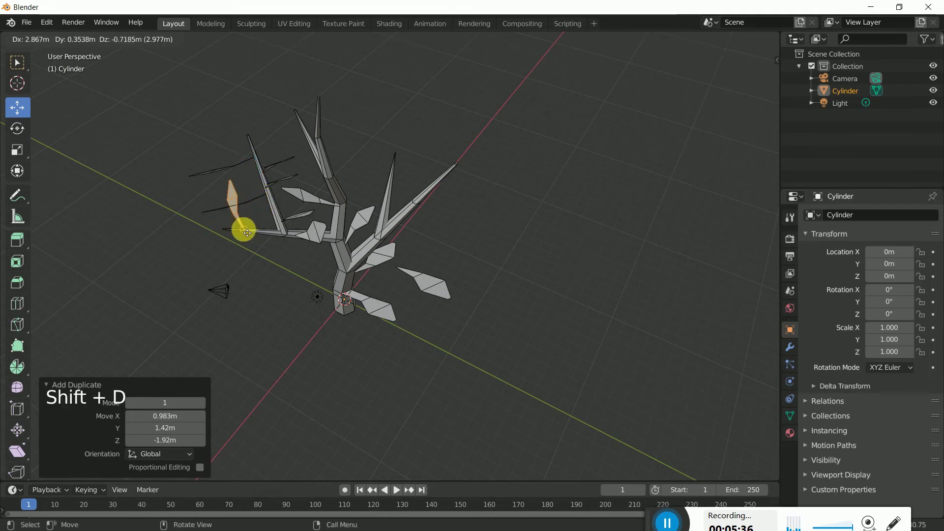
pyautogui.press('shift+d')
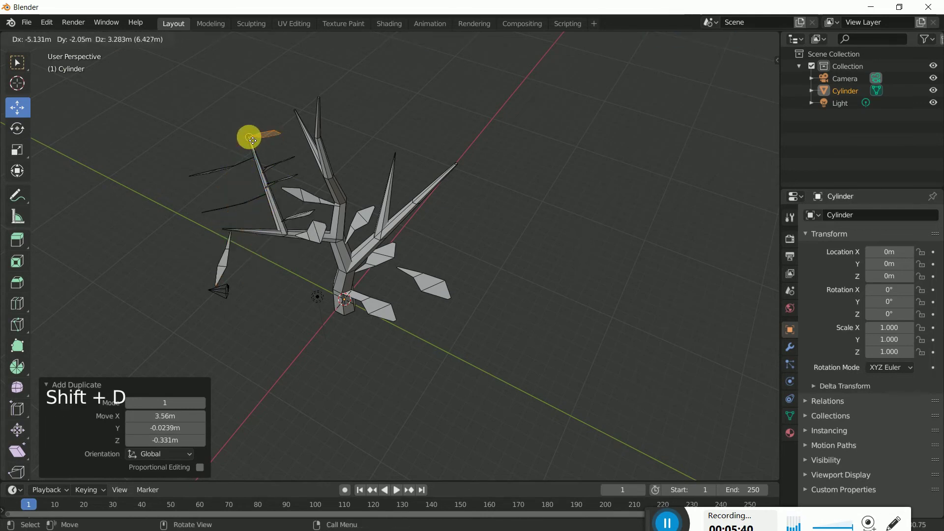
# Add five more leaf copies along further branches and branch tips, spreading leaves around
pyautogui.middleClick(348, 209)
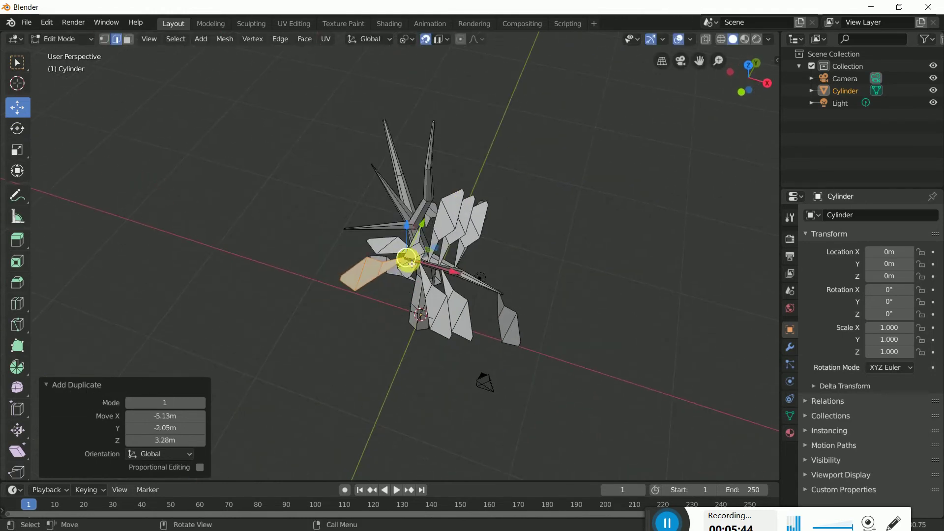
pyautogui.press('shift+d')
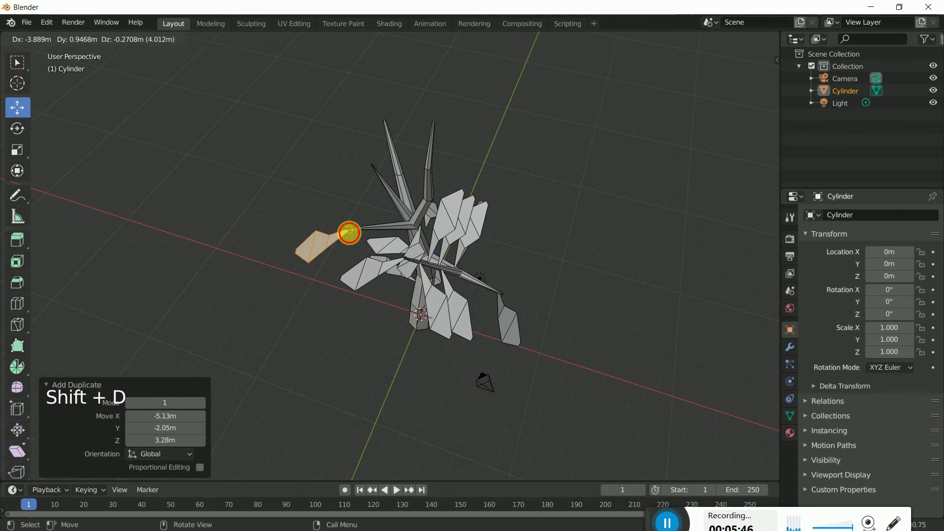
pyautogui.middleClick(421, 311)
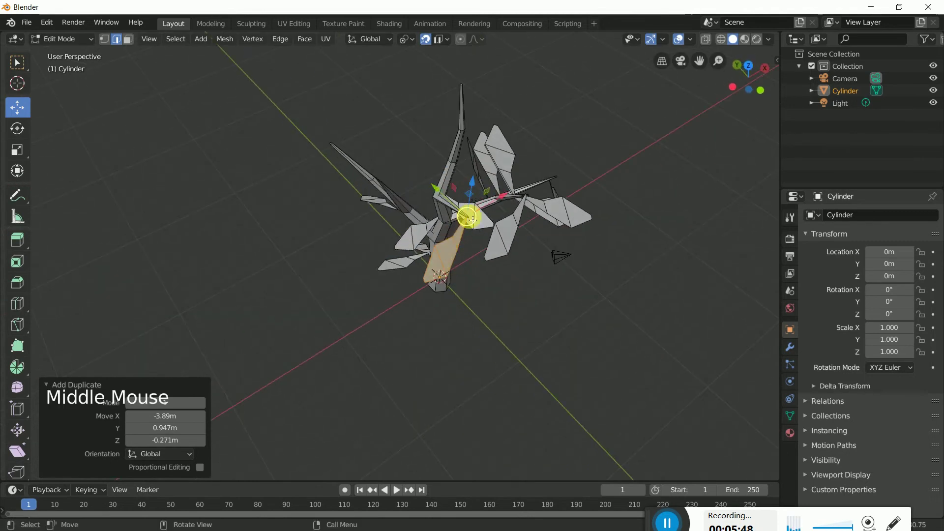
pyautogui.press('shift+d')
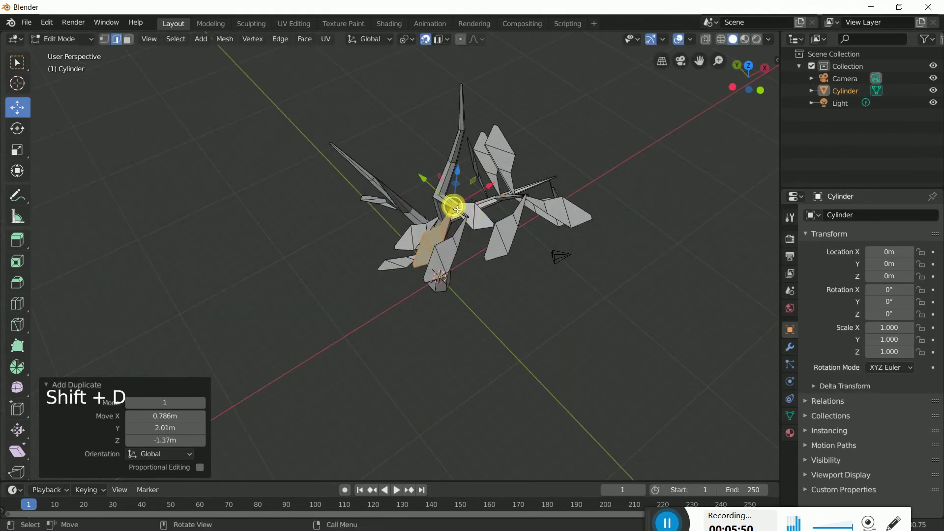
pyautogui.press('shift+d')
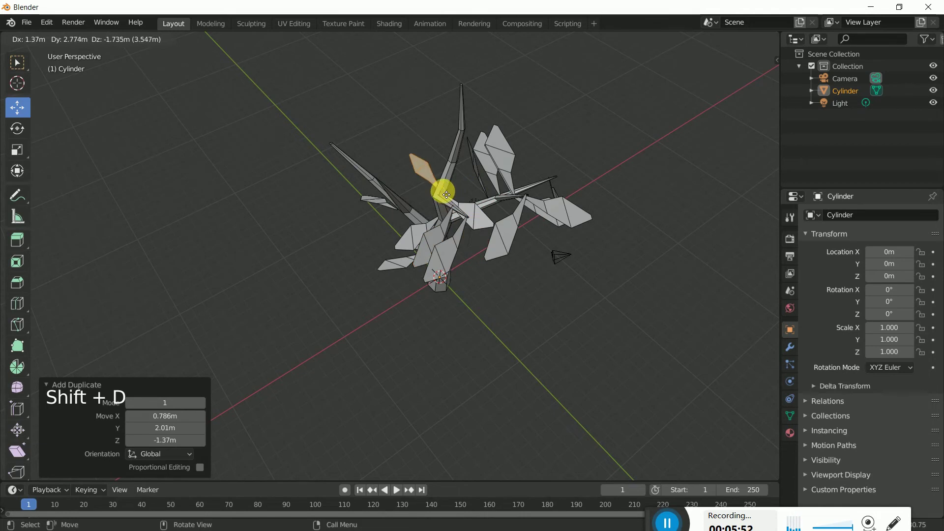
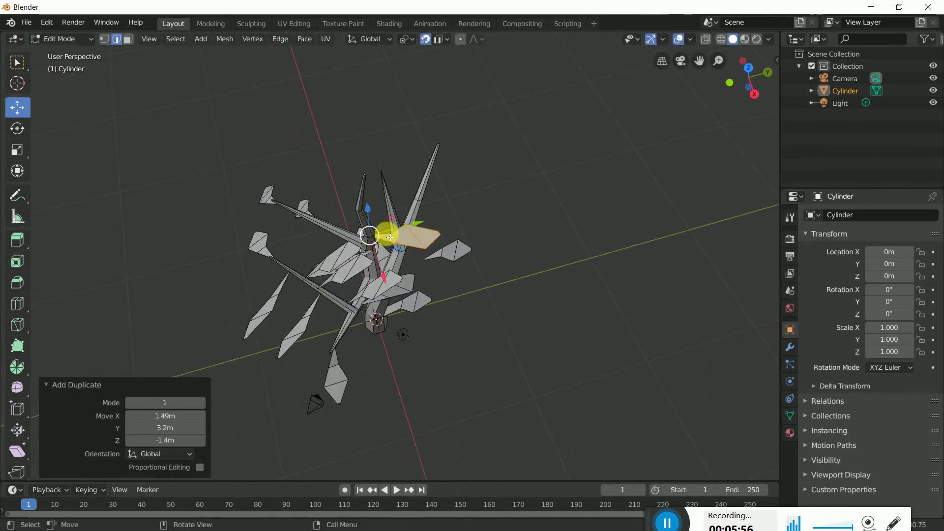
pyautogui.press('shift+d')
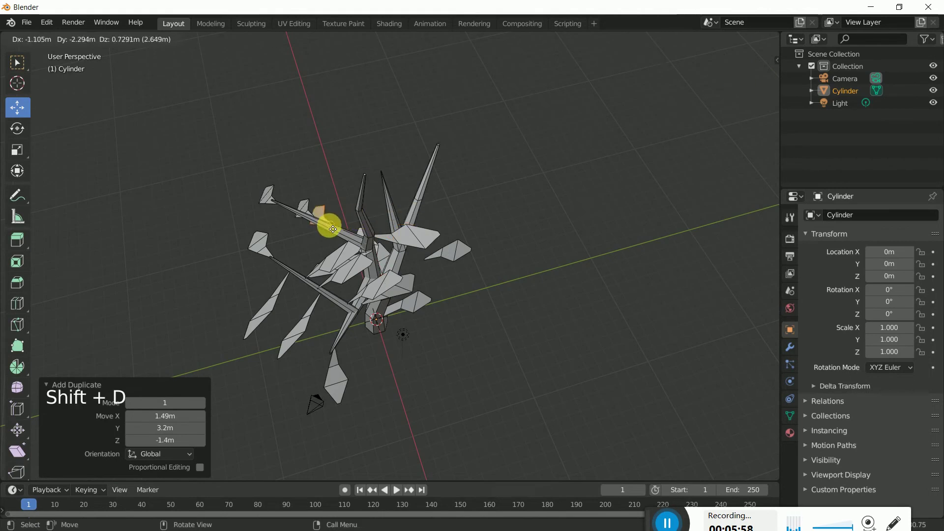
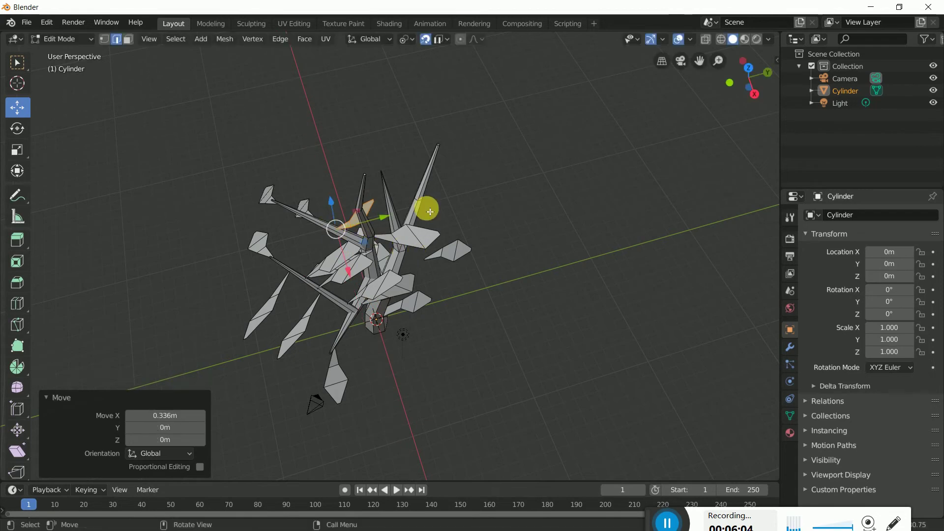
pyautogui.press('shift+d')
# Extrude another leaf copy from a lower trunk face onto a lower branch
pyautogui.middleClick(510, 251)
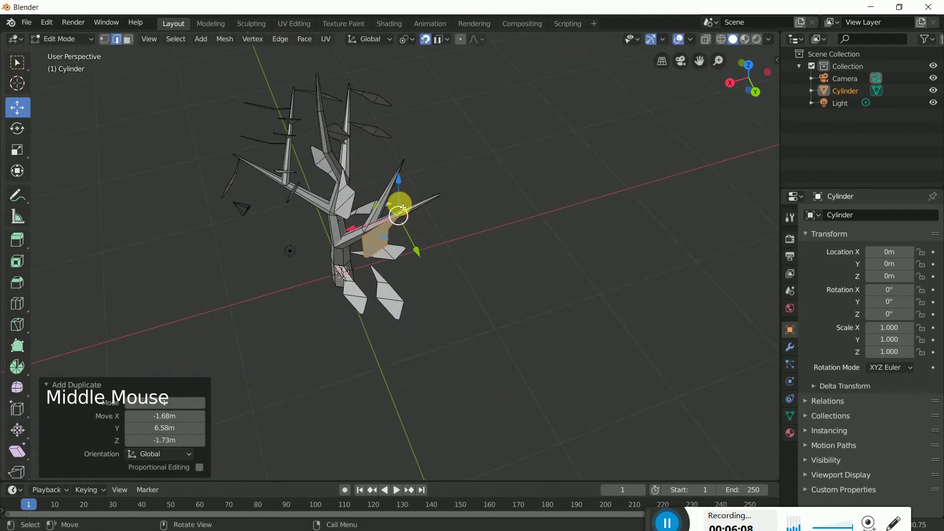
pyautogui.press('shift+d')
pyautogui.middleClick(405, 251)
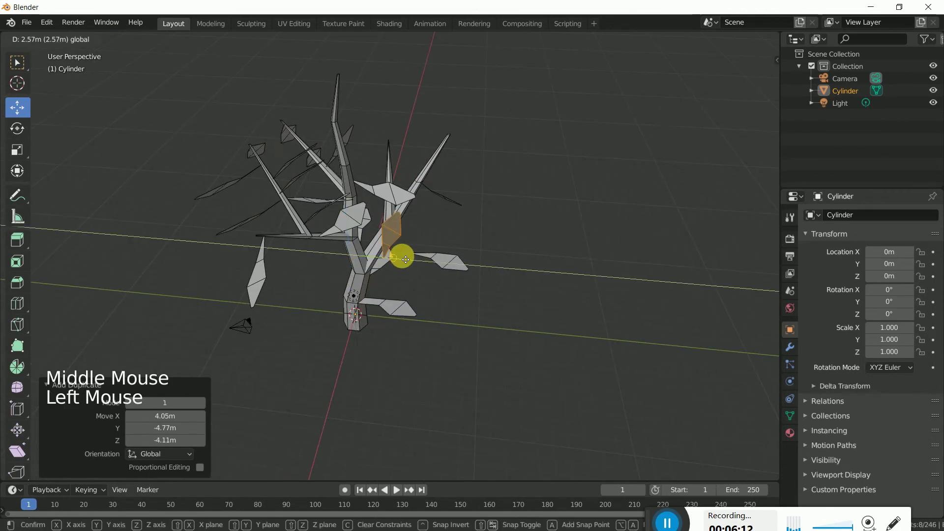
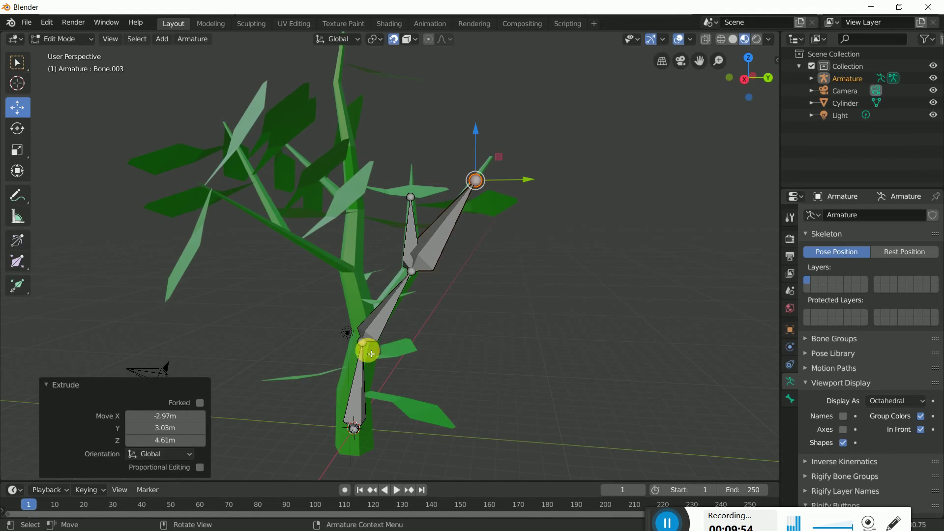
# Extrude a chain of three bones up the left branch and one into another branch
pyautogui.click(365, 345)
pyautogui.press('e')
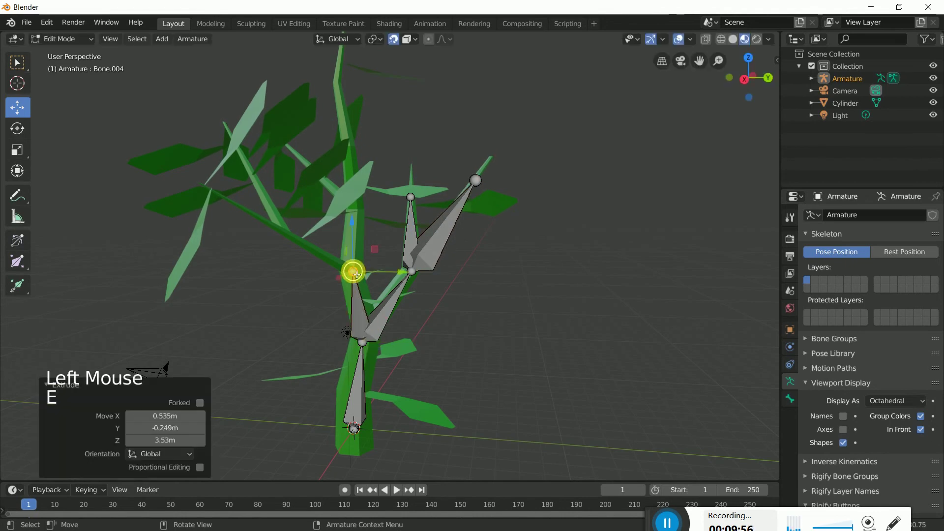
pyautogui.press('e')
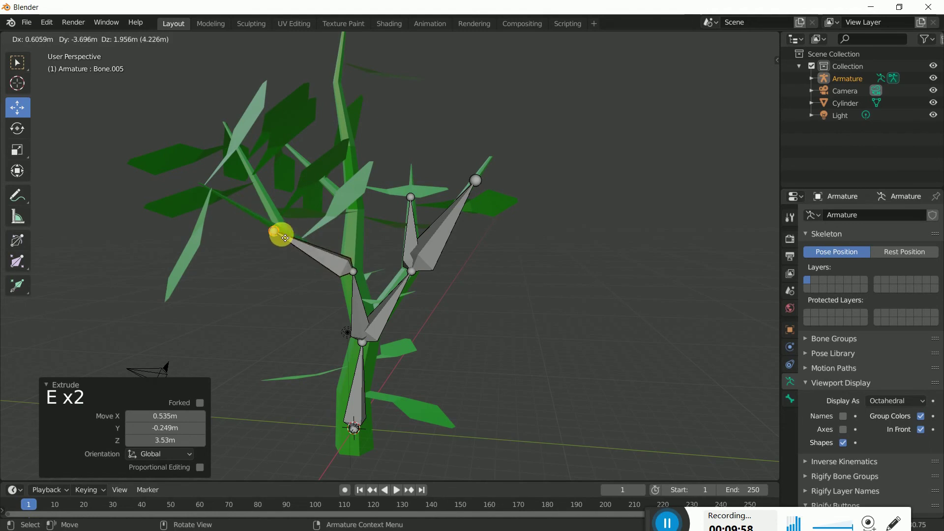
pyautogui.press('e')
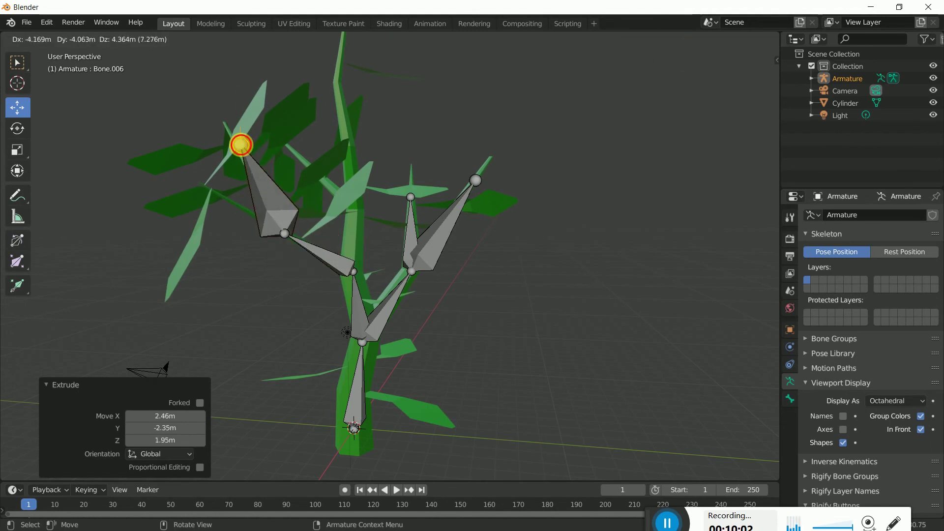
pyautogui.click(287, 236)
pyautogui.press('e')
# Extrude two more bones up into the treetop, reaching Bone.011
pyautogui.click(359, 272)
pyautogui.press('e')
pyautogui.press('e')
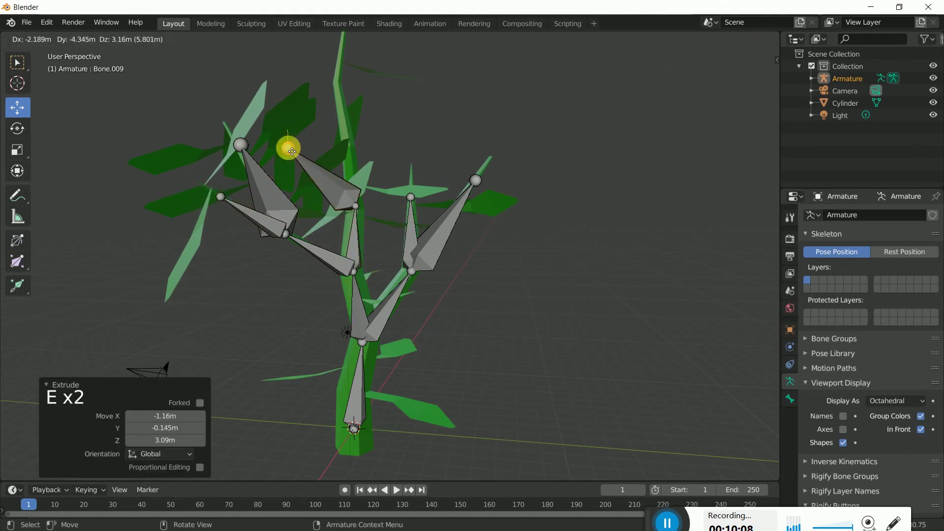
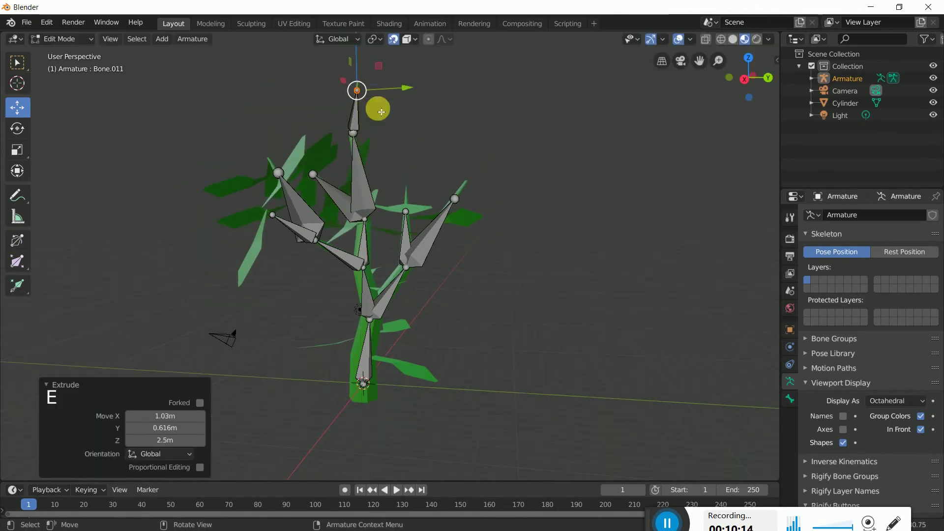
pyautogui.middleClick(491, 267)
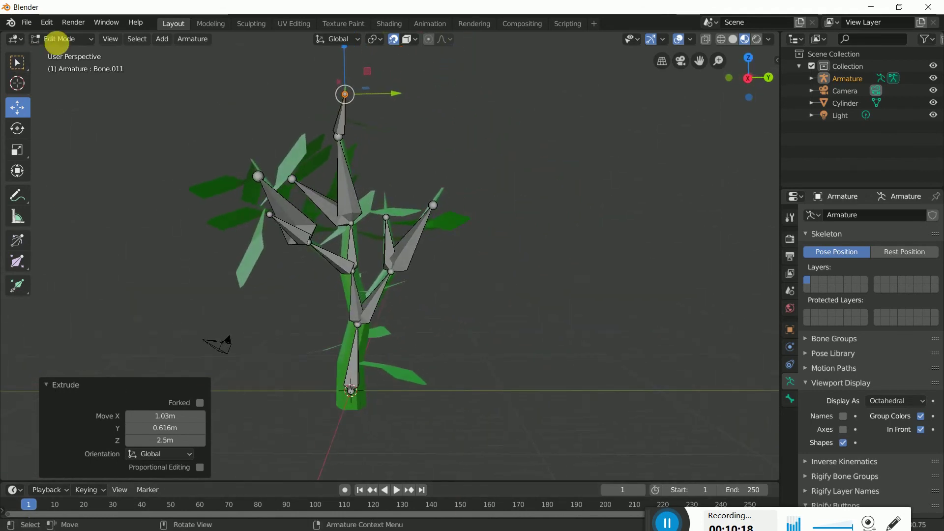
# Return to Object Mode and select the tree mesh together with its armature
pyautogui.click(68, 41)
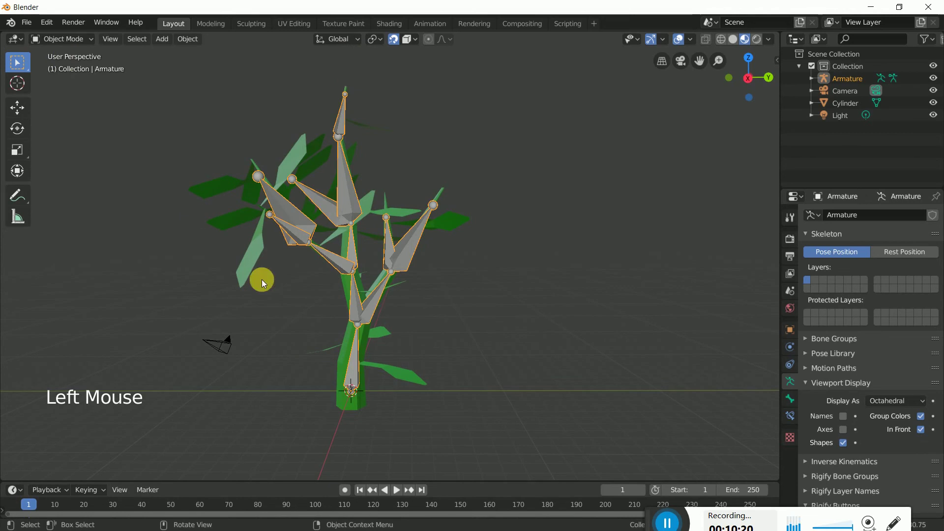
pyautogui.click(345, 352)
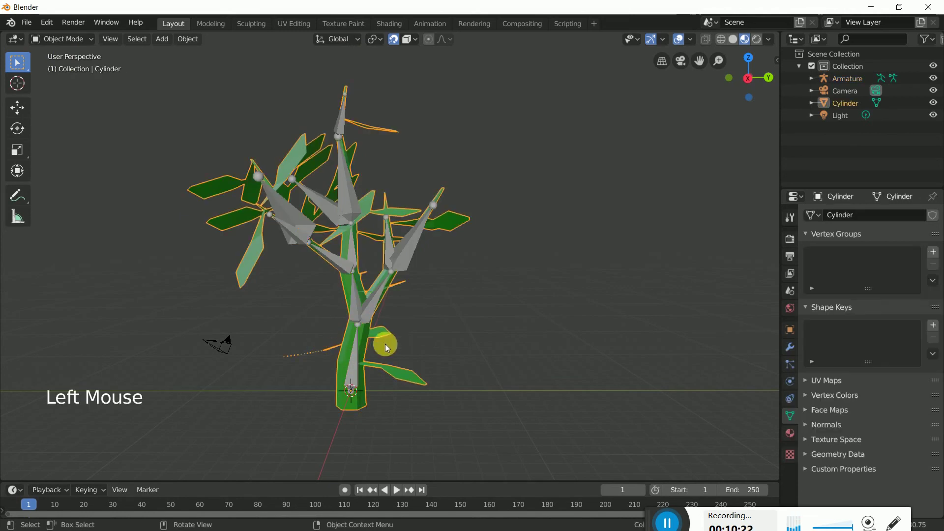
pyautogui.click(411, 265)
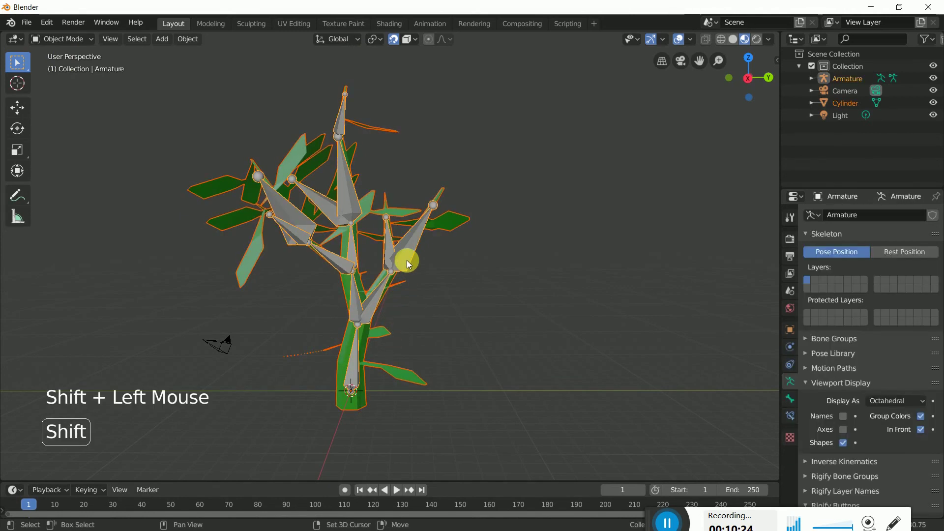
# Disable snapping and parent the tree mesh to the armature with automatic weights
pyautogui.click(398, 44)
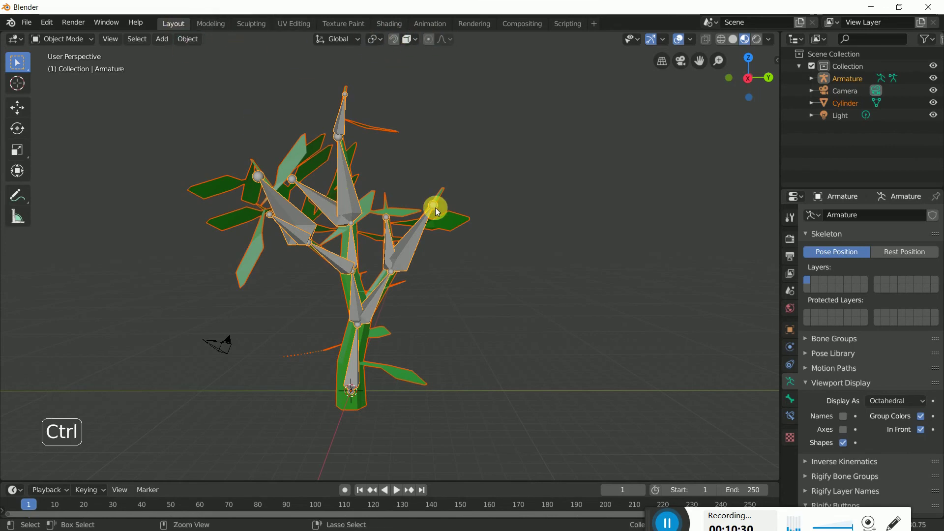
pyautogui.press('ctrl+p')
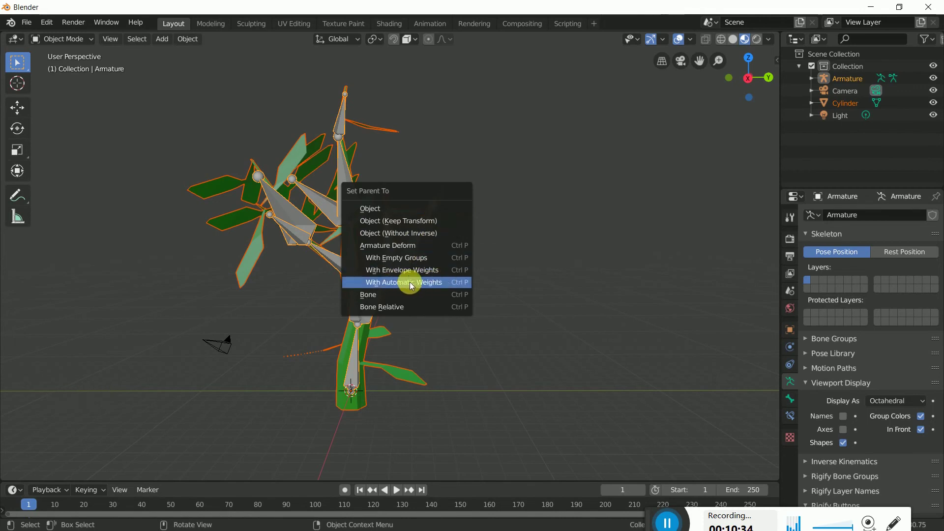
pyautogui.scroll(-3)
pyautogui.click(505, 314)
pyautogui.scroll(-3)
pyautogui.scroll(3)
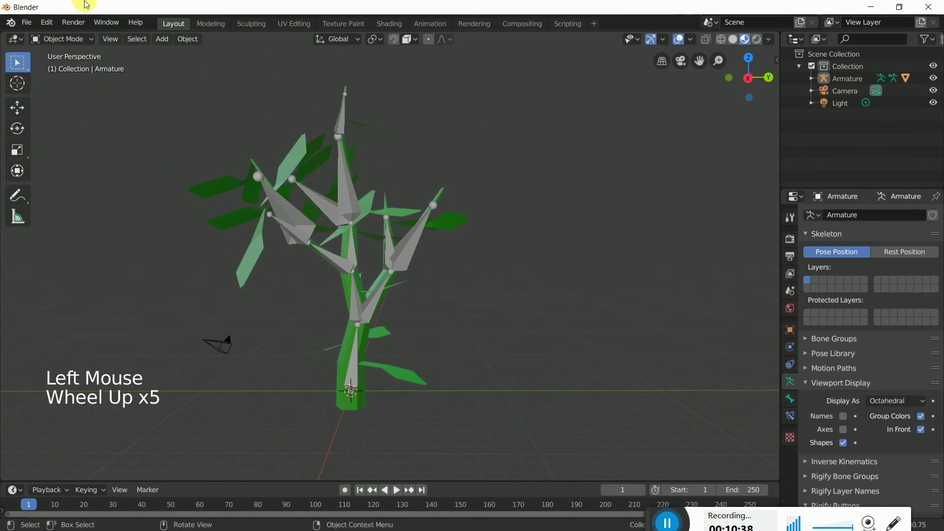
# Deselect and orbit around the rigged tree to check the result
pyautogui.click(75, 44)
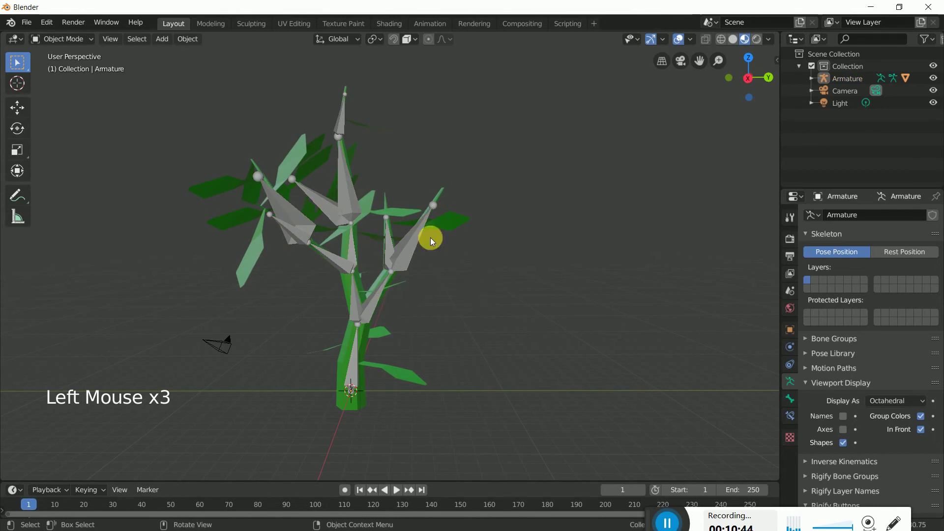
pyautogui.middleClick(509, 324)
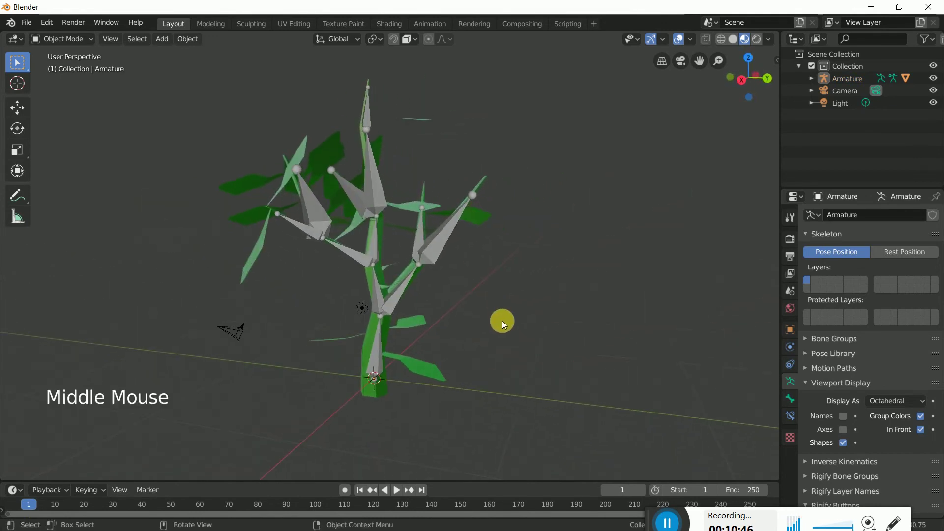
pyautogui.scroll(3)
pyautogui.scroll(-3)
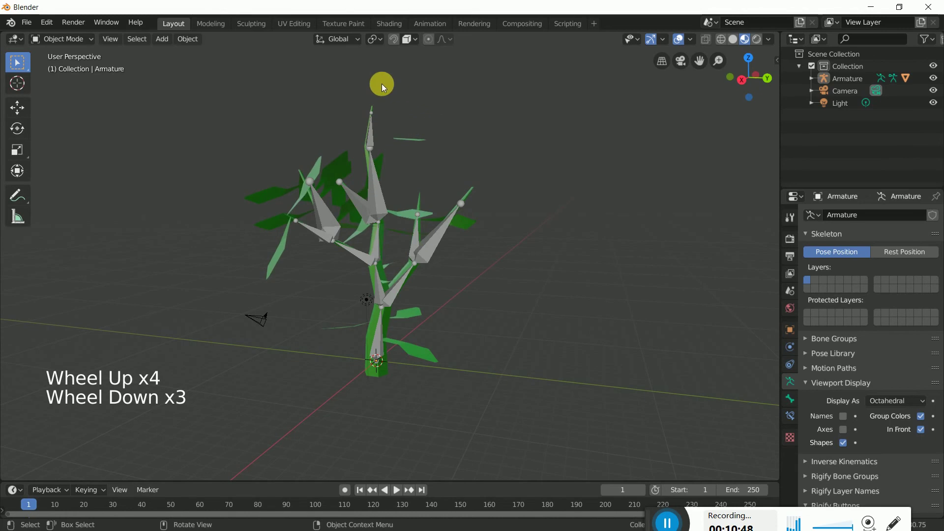
pyautogui.scroll(-3)
# Add a plane under the tree and scale it fiftyfold into a ground
pyautogui.click(166, 45)
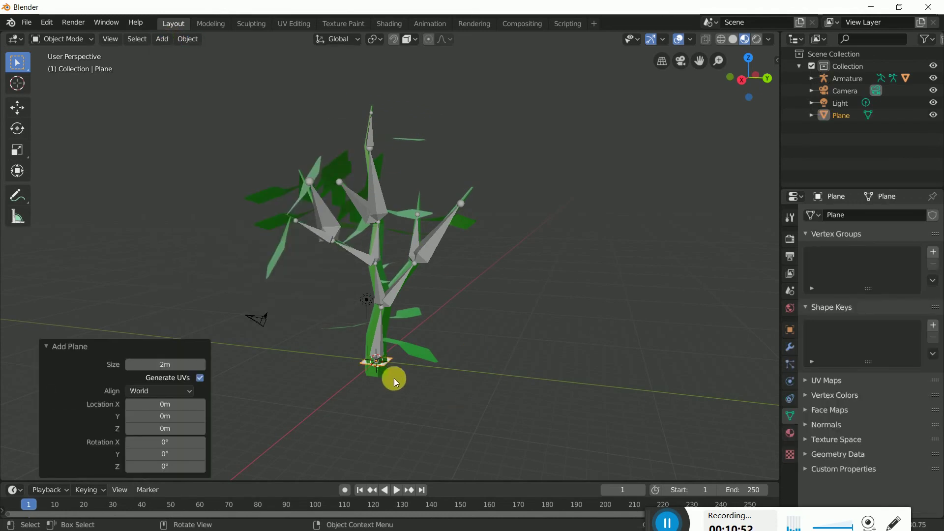
pyautogui.press('s')
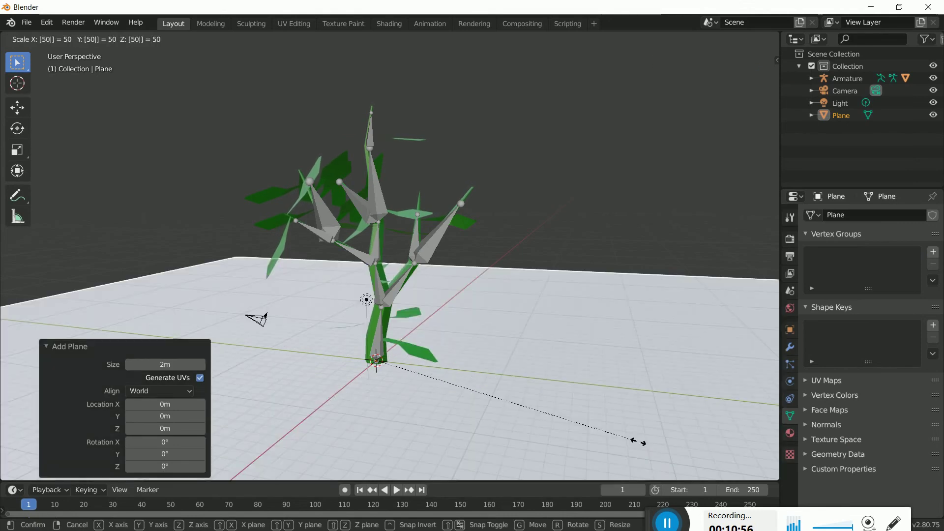
pyautogui.middleClick(581, 376)
pyautogui.scroll(-3)
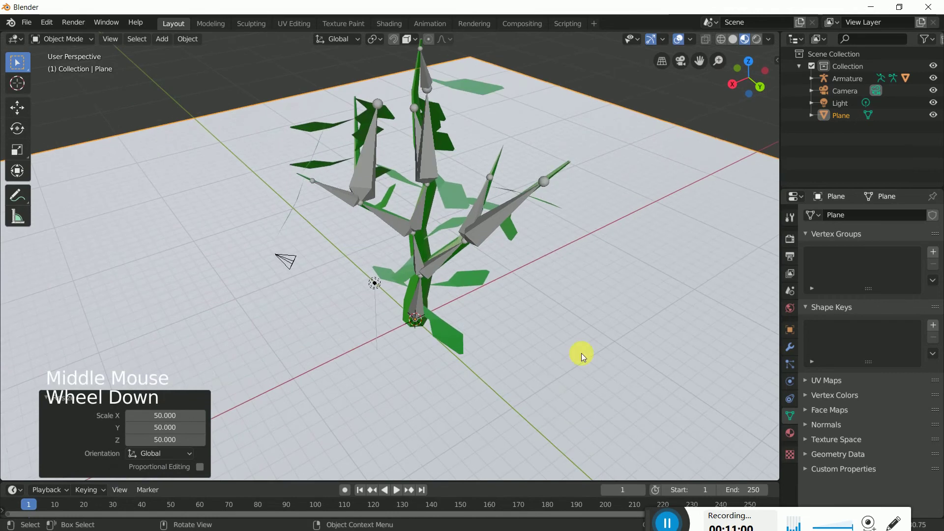
# Give the ground a new dark green material with mirror-like reflections
pyautogui.click(795, 431)
pyautogui.click(888, 265)
pyautogui.click(895, 392)
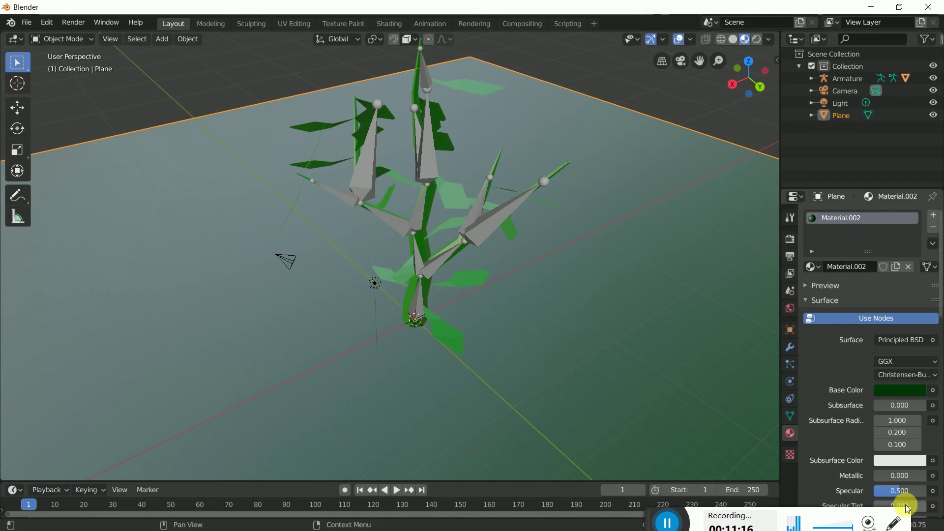
pyautogui.scroll(-3)
pyautogui.click(903, 447)
pyautogui.scroll(-3)
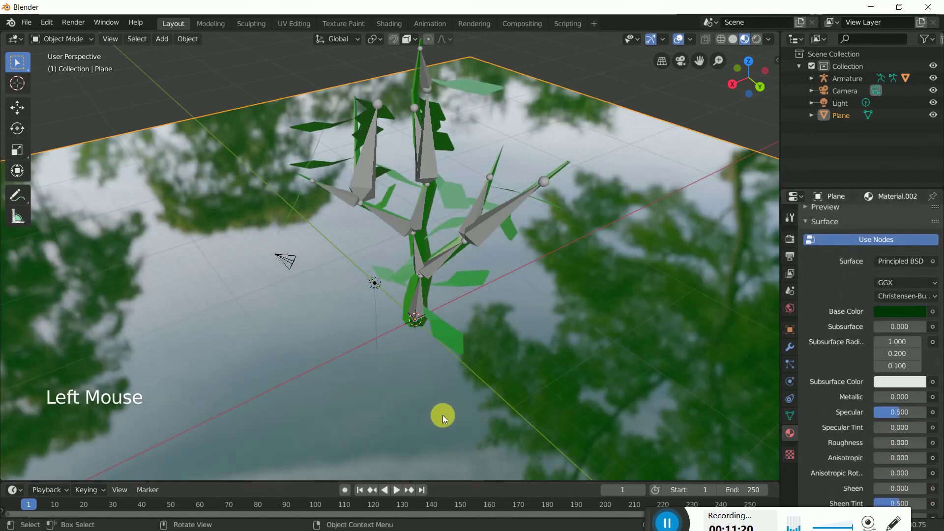
# Orbit the view to look down at the tree on the reflective ground
pyautogui.middleClick(462, 381)
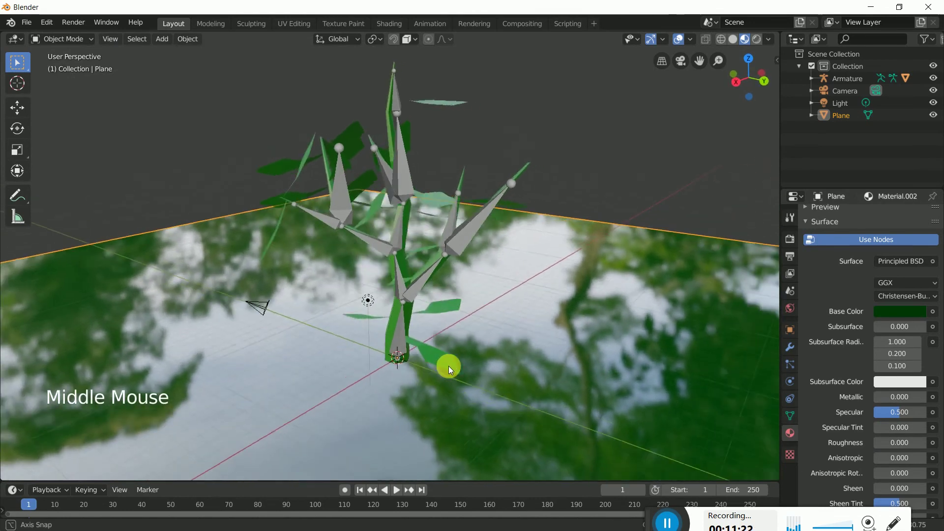
pyautogui.middleClick(528, 361)
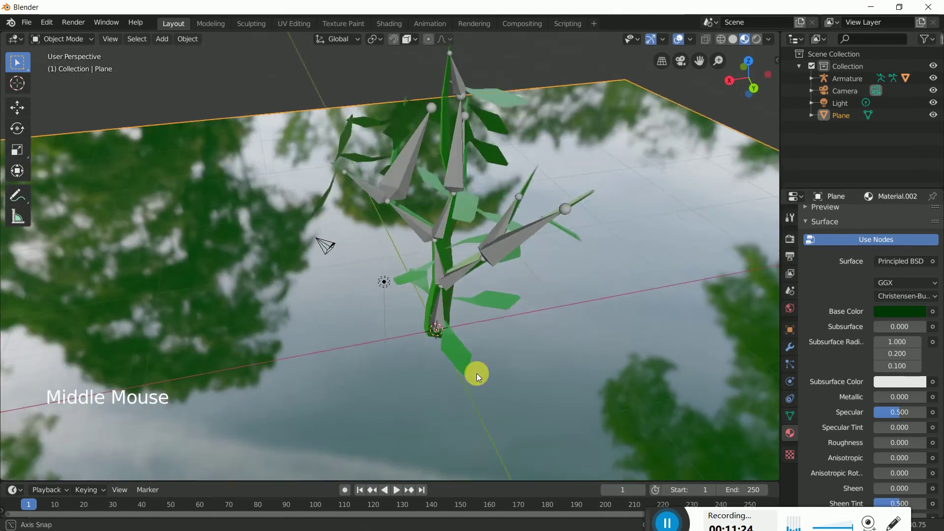
pyautogui.scroll(3)
pyautogui.middleClick(484, 286)
pyautogui.scroll(3)
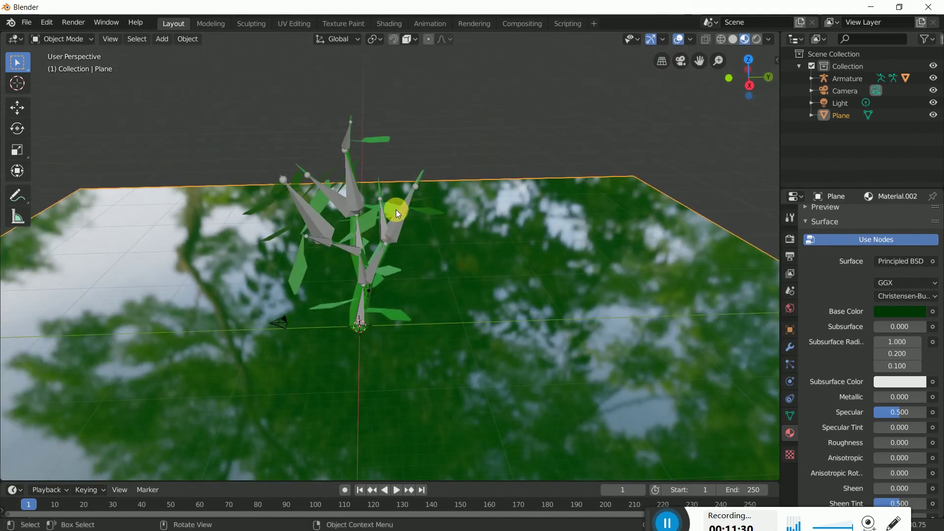
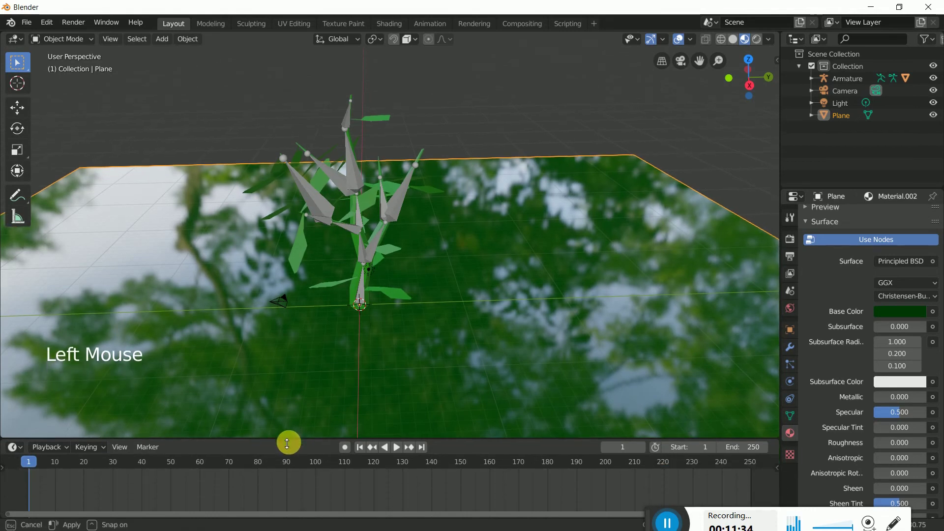
# Put the armature in Pose Mode, select all bones and key their pose at frame 1
pyautogui.click(360, 190)
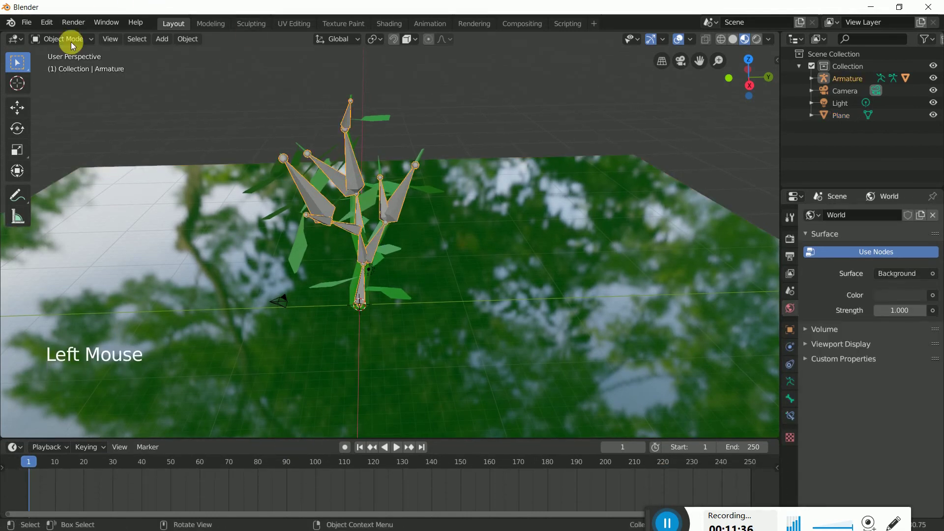
pyautogui.click(68, 42)
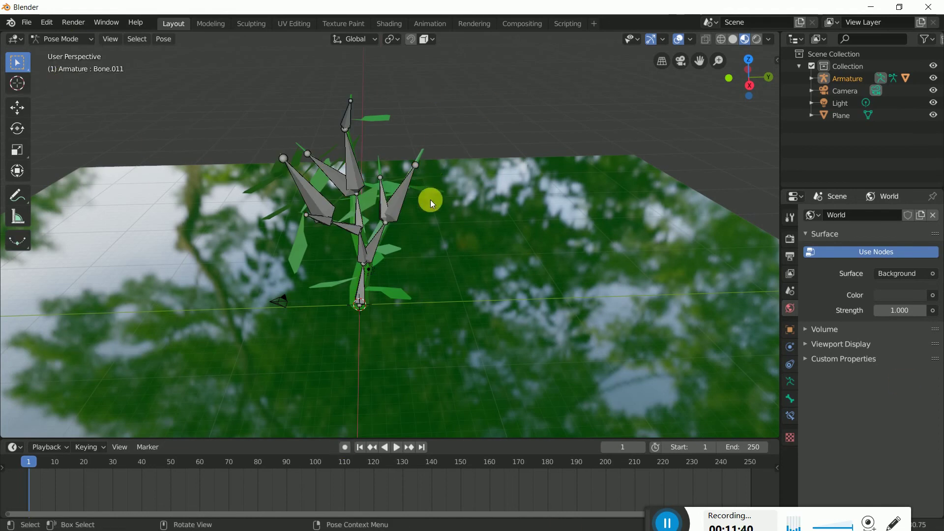
pyautogui.middleClick(489, 227)
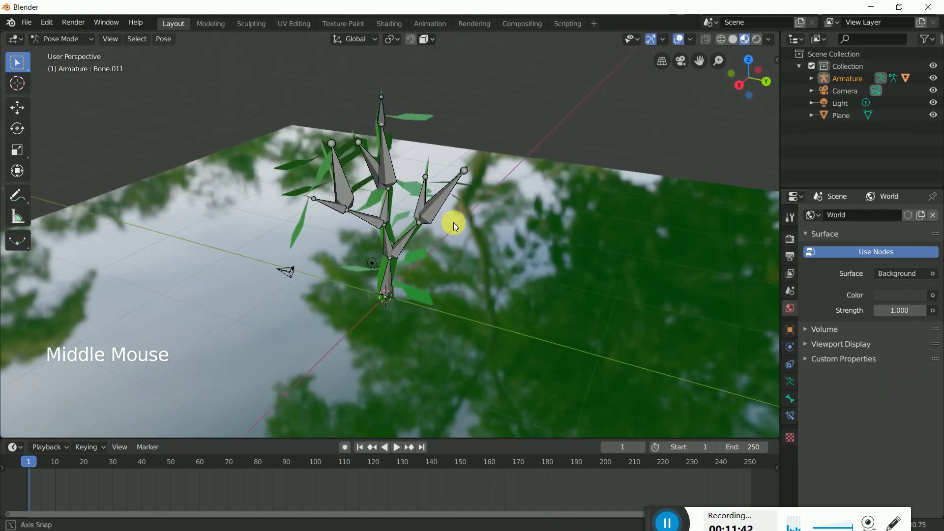
pyautogui.click(441, 205)
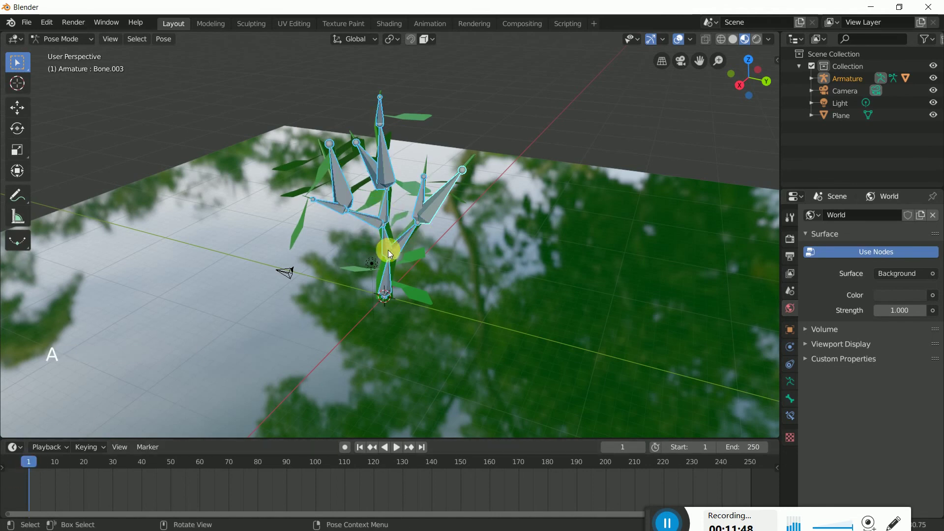
pyautogui.click(347, 449)
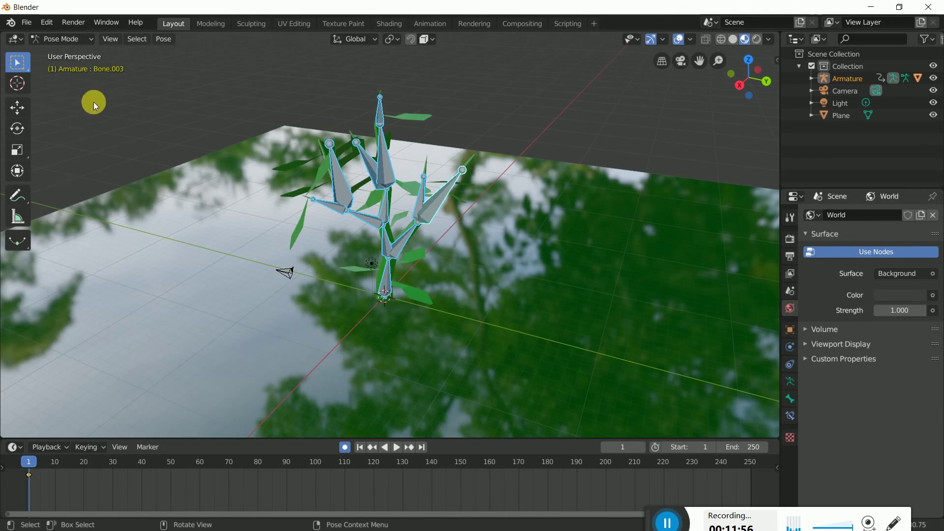
# Rotate branch bones into new poses at frames 30, 62 and 89
pyautogui.click(39, 465)
pyautogui.click(437, 208)
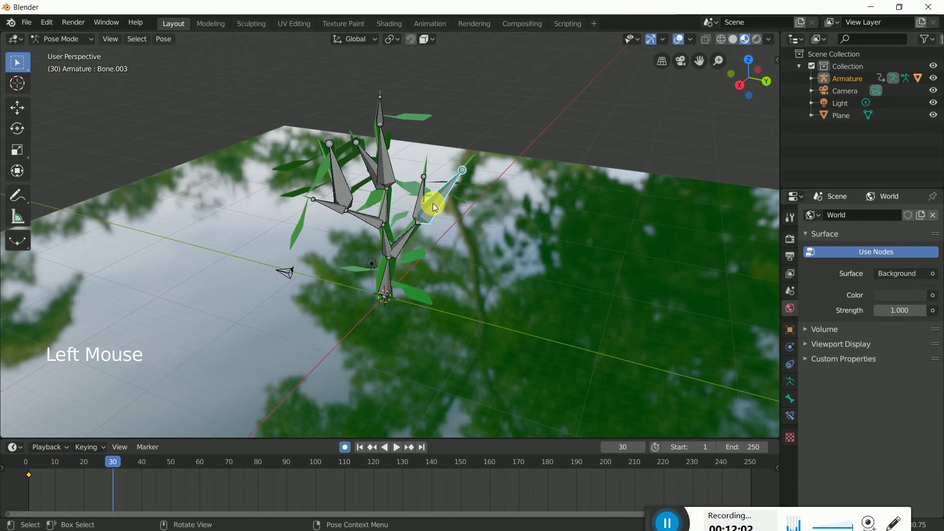
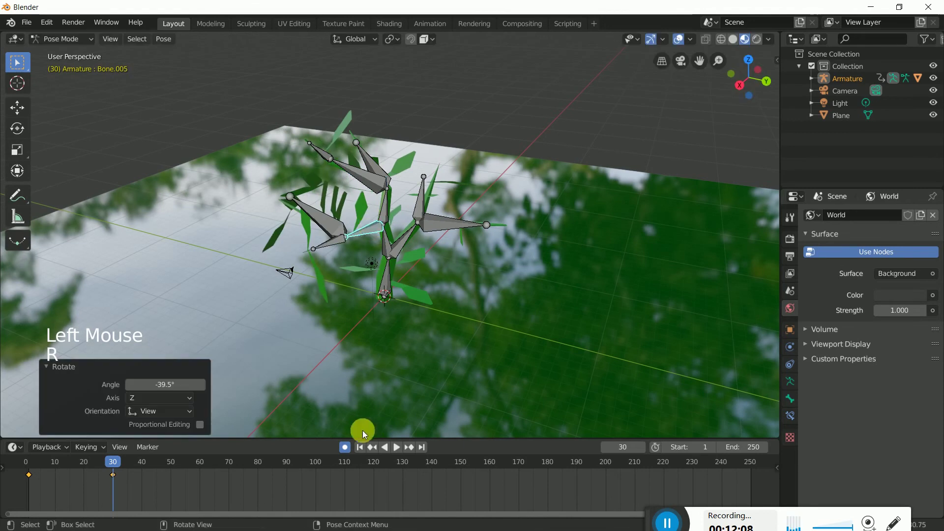
pyautogui.click(137, 466)
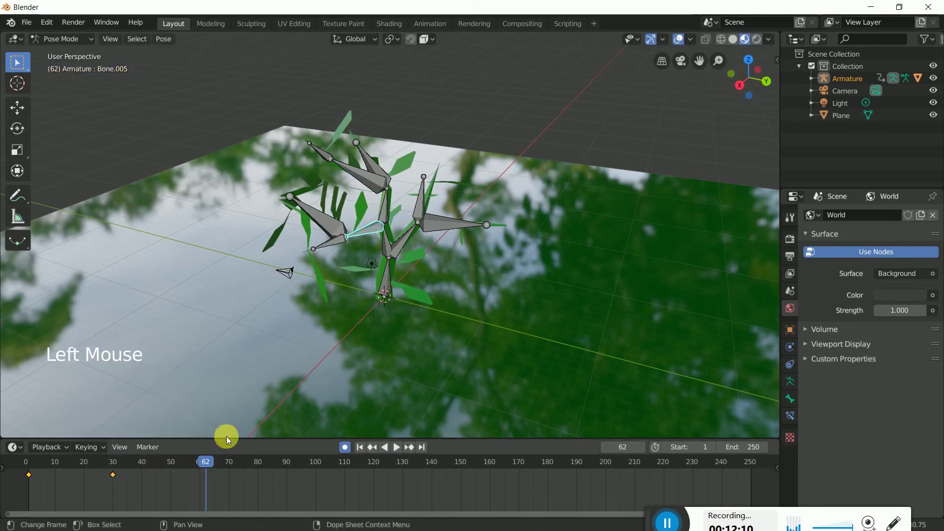
pyautogui.click(389, 216)
pyautogui.press('r')
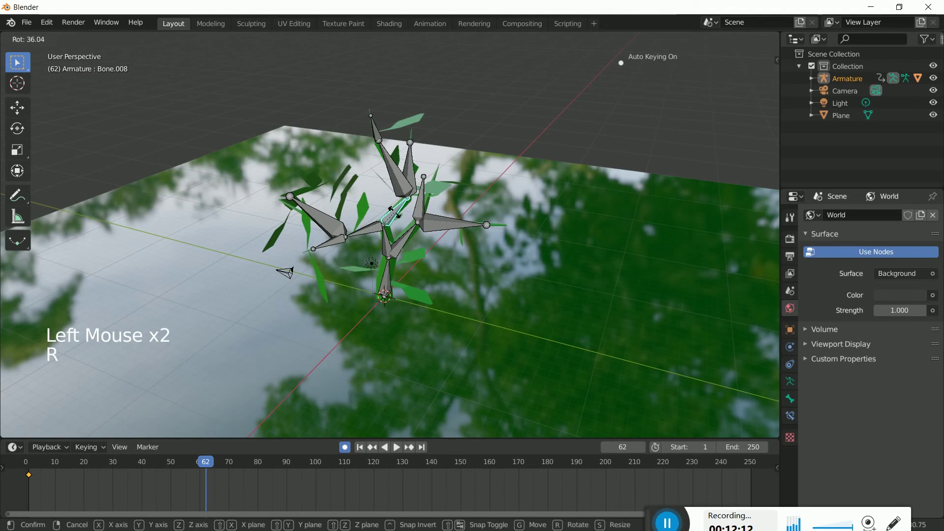
pyautogui.click(226, 466)
pyautogui.click(395, 245)
pyautogui.press('r')
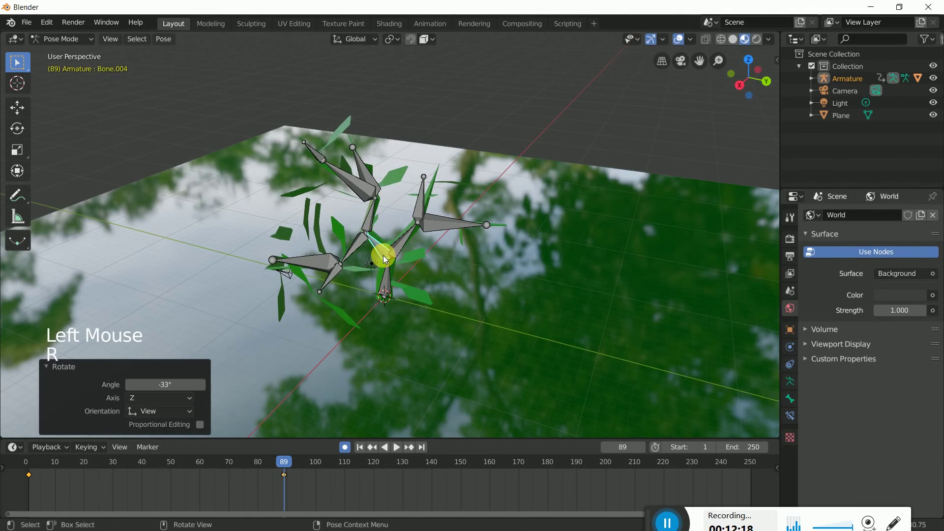
pyautogui.click(332, 465)
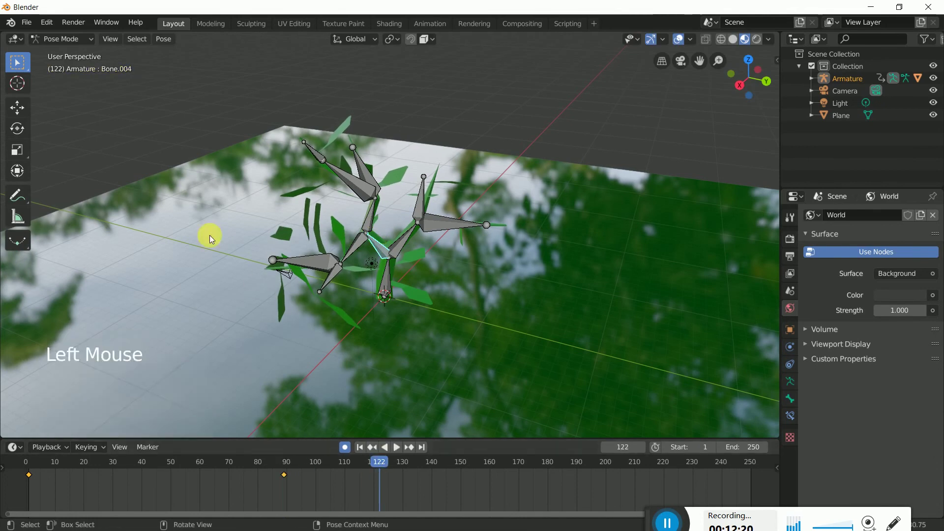
# Pose a branch at frame 122 and bend the lower trunk bone at frame 163
pyautogui.click(23, 132)
pyautogui.click(21, 176)
pyautogui.click(426, 247)
pyautogui.click(417, 464)
pyautogui.click(534, 278)
pyautogui.click(414, 237)
pyautogui.click(433, 262)
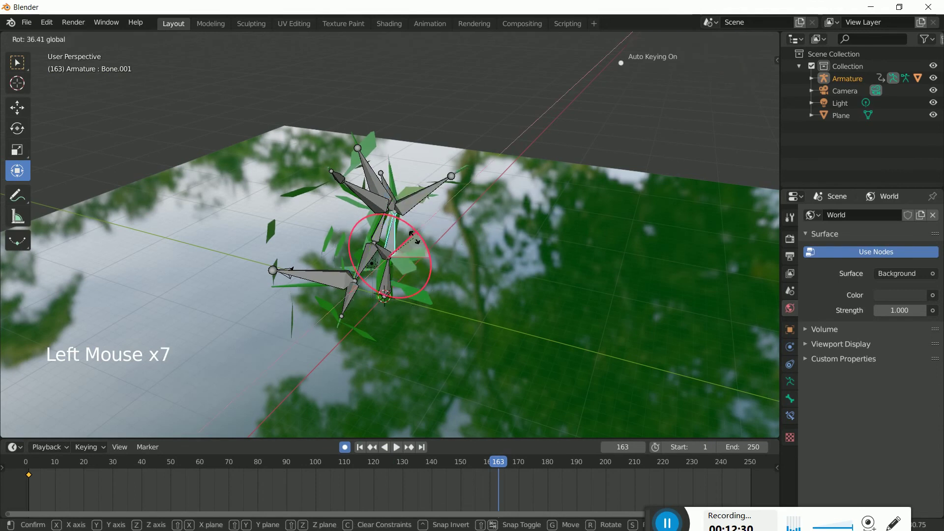
# Rotate a branch at frame 202 and the trunk at frame 240 to finish the sway
pyautogui.click(510, 468)
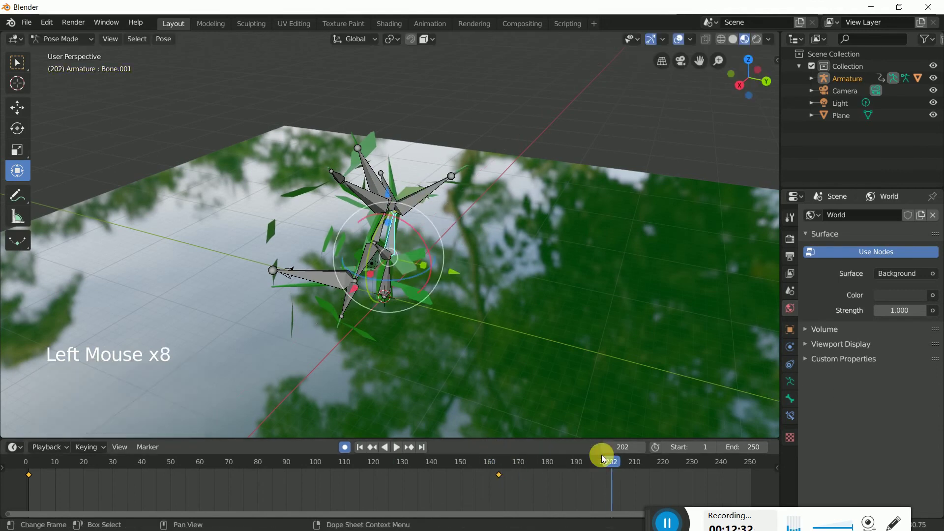
pyautogui.middleClick(459, 354)
pyautogui.click(510, 340)
pyautogui.click(359, 248)
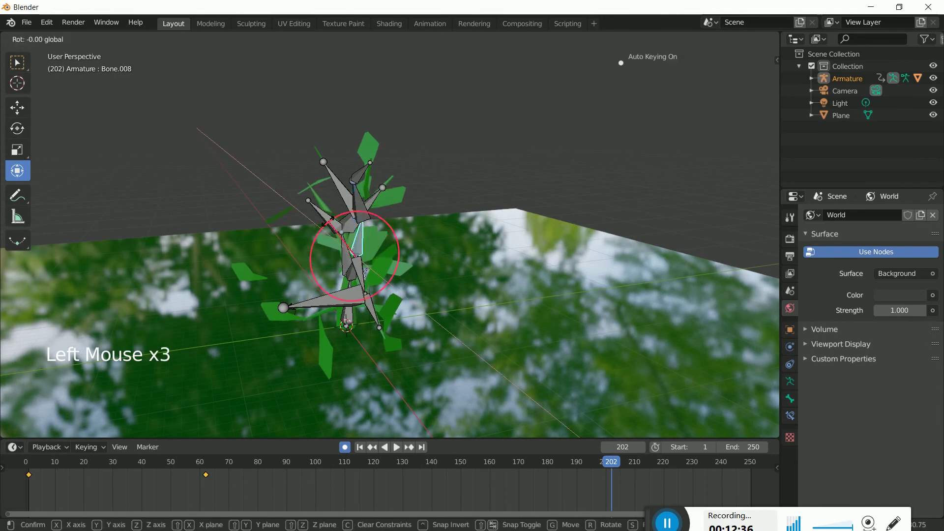
pyautogui.click(686, 465)
pyautogui.middleClick(492, 326)
pyautogui.click(502, 360)
pyautogui.click(437, 266)
pyautogui.click(407, 244)
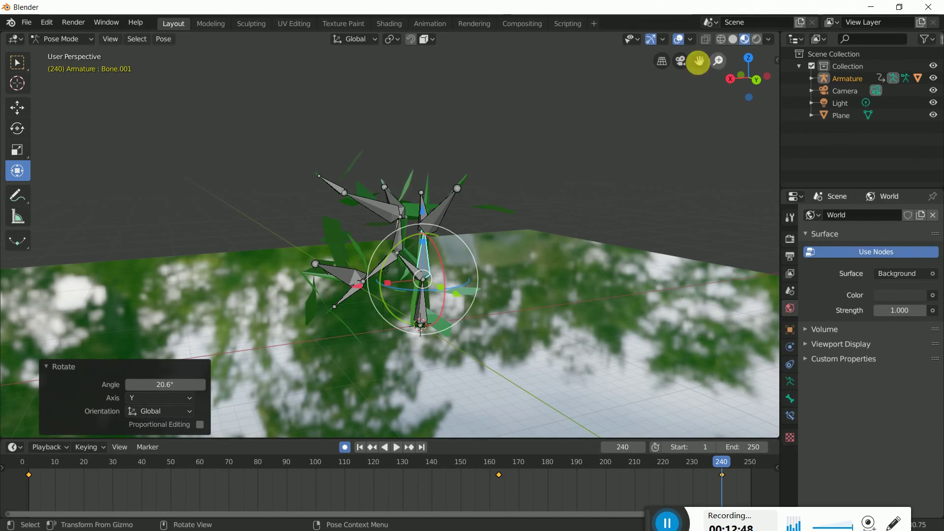
pyautogui.click(681, 41)
pyautogui.middleClick(446, 214)
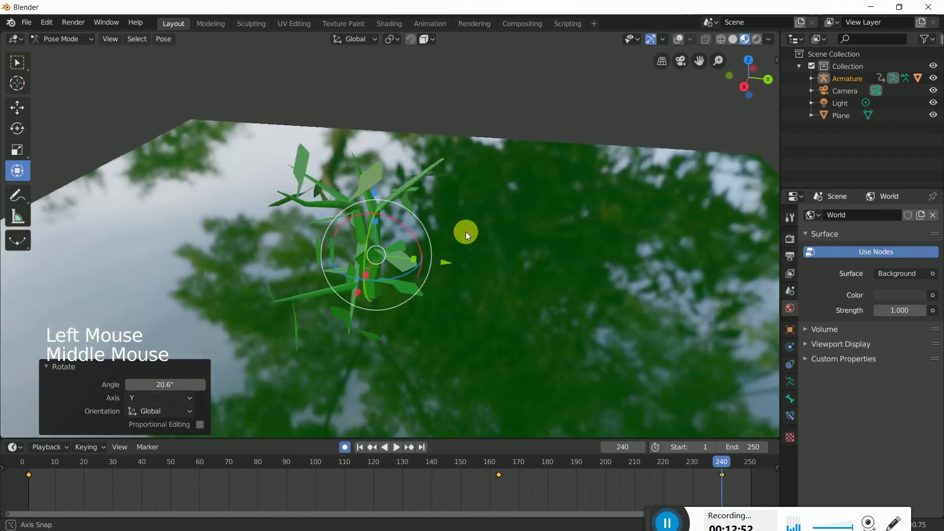
# Preview the tree without overlays, return to Object Mode and select mesh plus armature
pyautogui.click(515, 222)
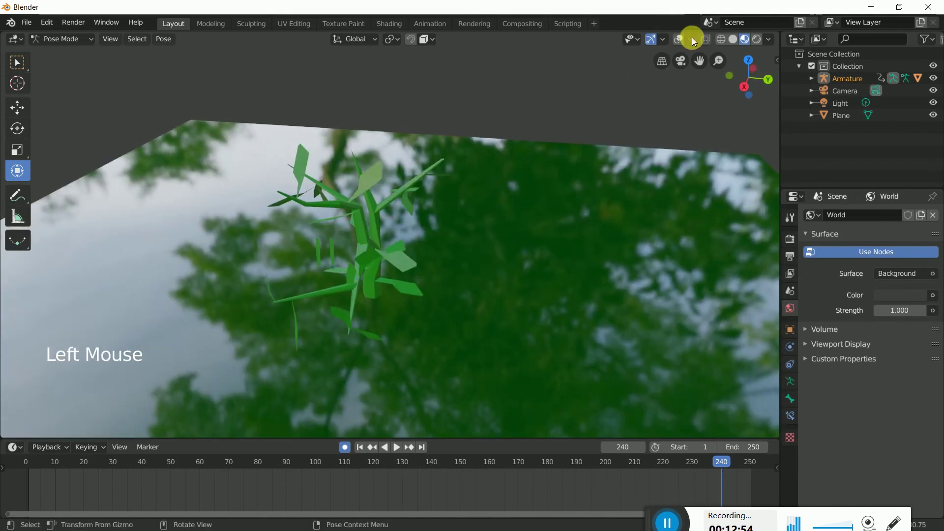
pyautogui.click(681, 43)
pyautogui.click(68, 41)
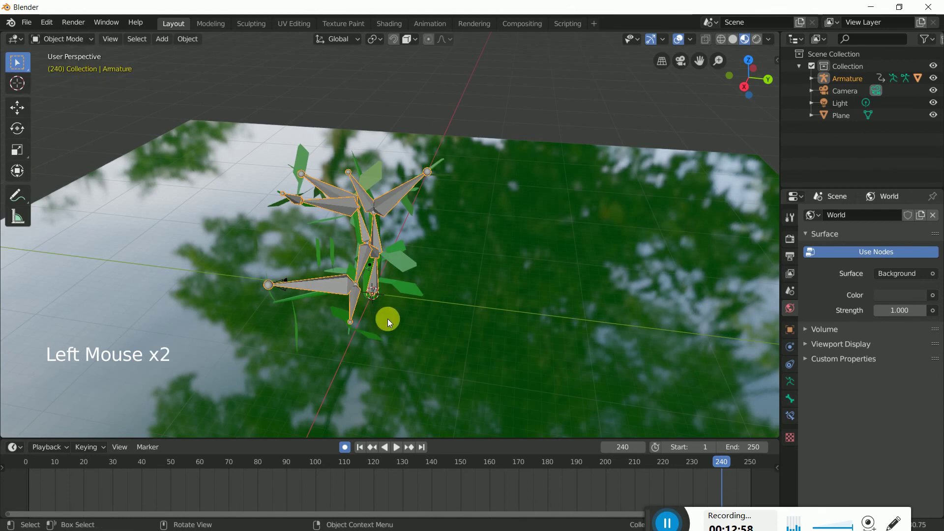
pyautogui.middleClick(432, 325)
pyautogui.scroll(3)
pyautogui.scroll(-3)
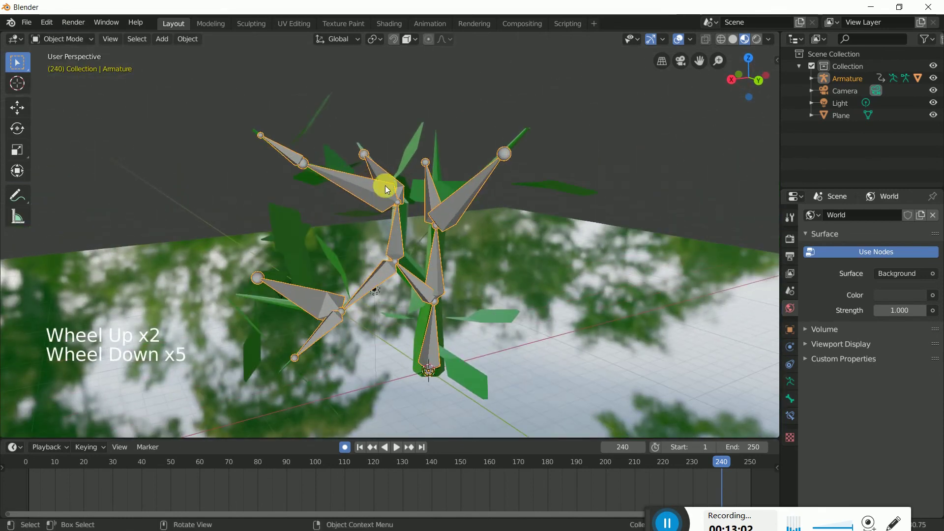
pyautogui.click(411, 163)
# Duplicate the rigged tree five times, placing each copy elsewhere on the ground
pyautogui.press('shift+d')
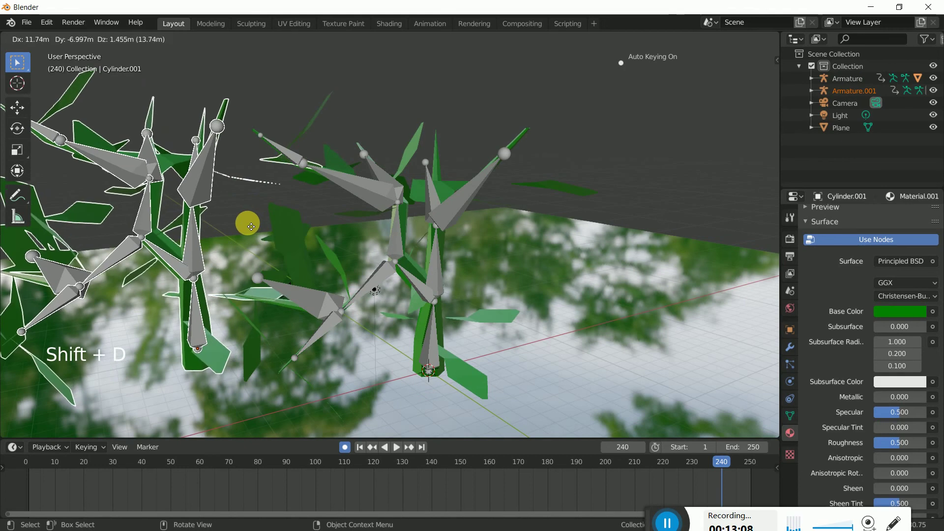
pyautogui.scroll(3)
pyautogui.middleClick(394, 308)
pyautogui.press('shift+d')
pyautogui.press('shift+d')
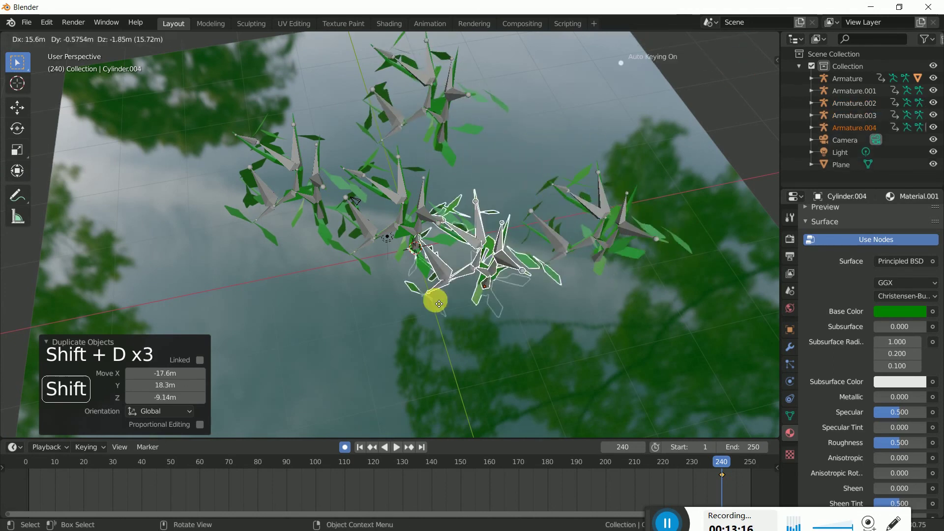
pyautogui.press('shift+d')
pyautogui.press('shift+d')
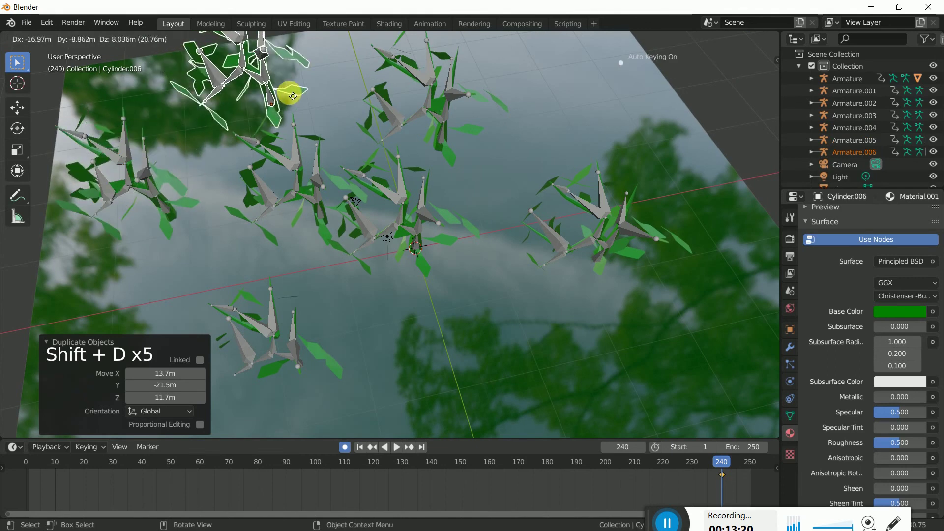
# Add two more tree copies and move the newest among the others into a small forest
pyautogui.scroll(3)
pyautogui.press('shift+d')
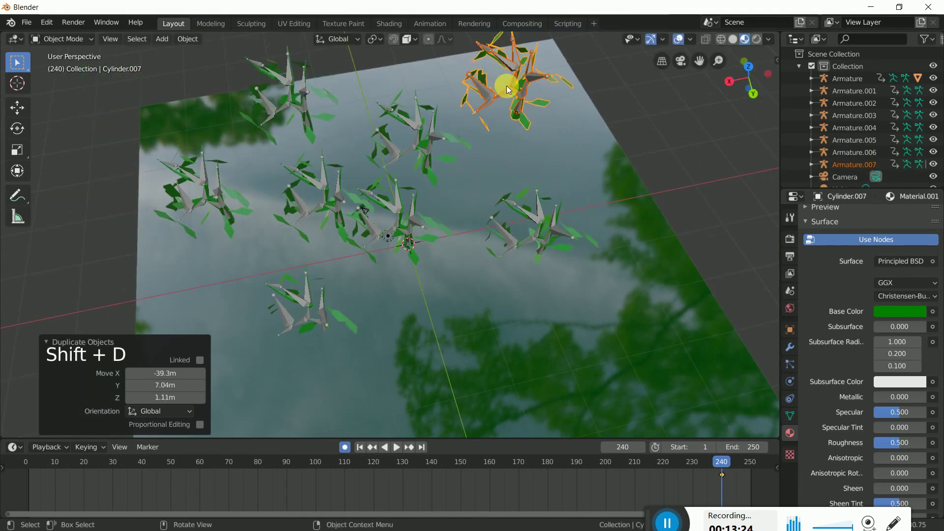
pyautogui.press('shift+d')
pyautogui.middleClick(517, 358)
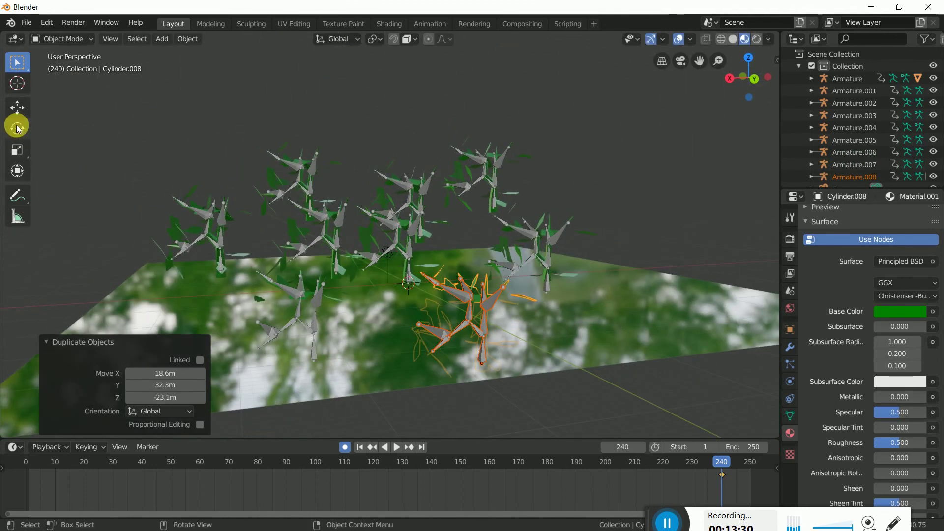
pyautogui.click(20, 115)
pyautogui.click(482, 326)
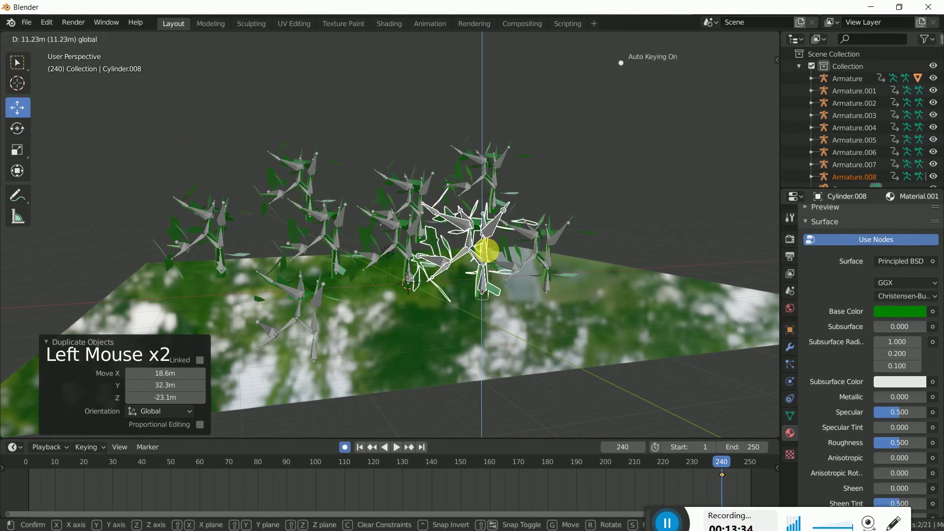